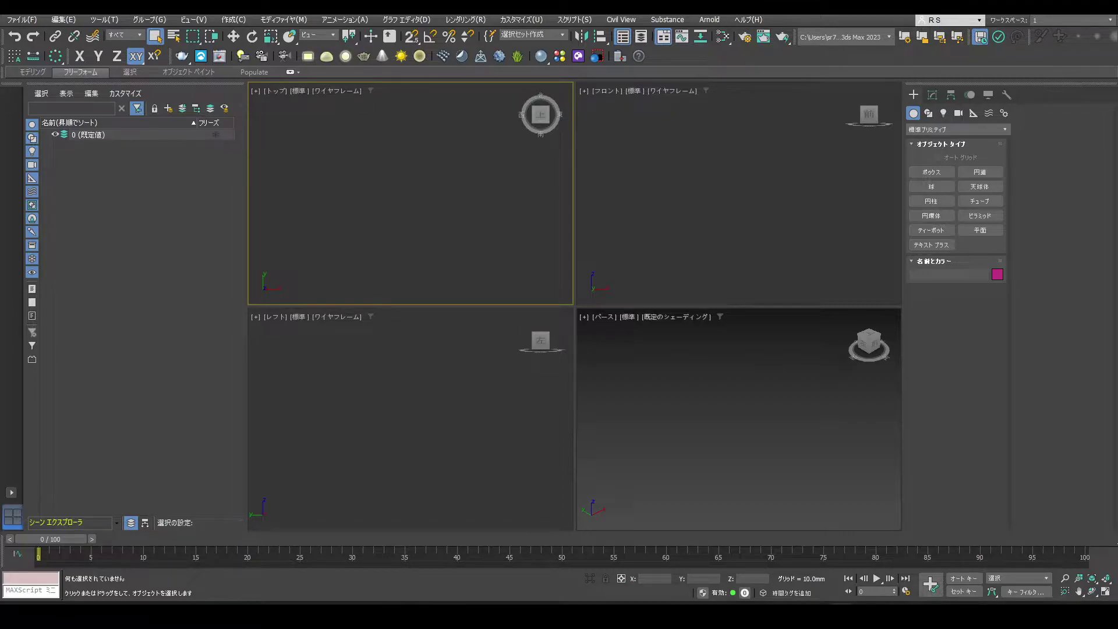
# Step: Switch the Create panel category from Standard Primitives to Particle Systems
pyautogui.moveTo(941, 134); pyautogui.dragTo(964, 178)
pyautogui.moveTo(964, 178); pyautogui.dragTo(950, 177)
# Step: Activate the PF Source tool so its creation settings appear
pyautogui.click(950, 177)
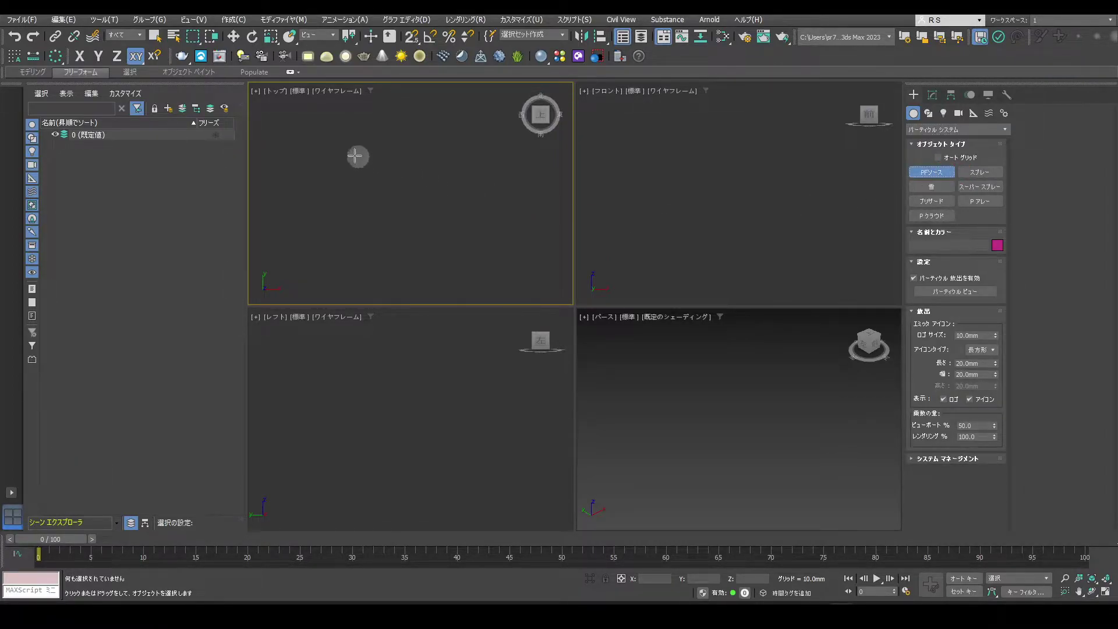
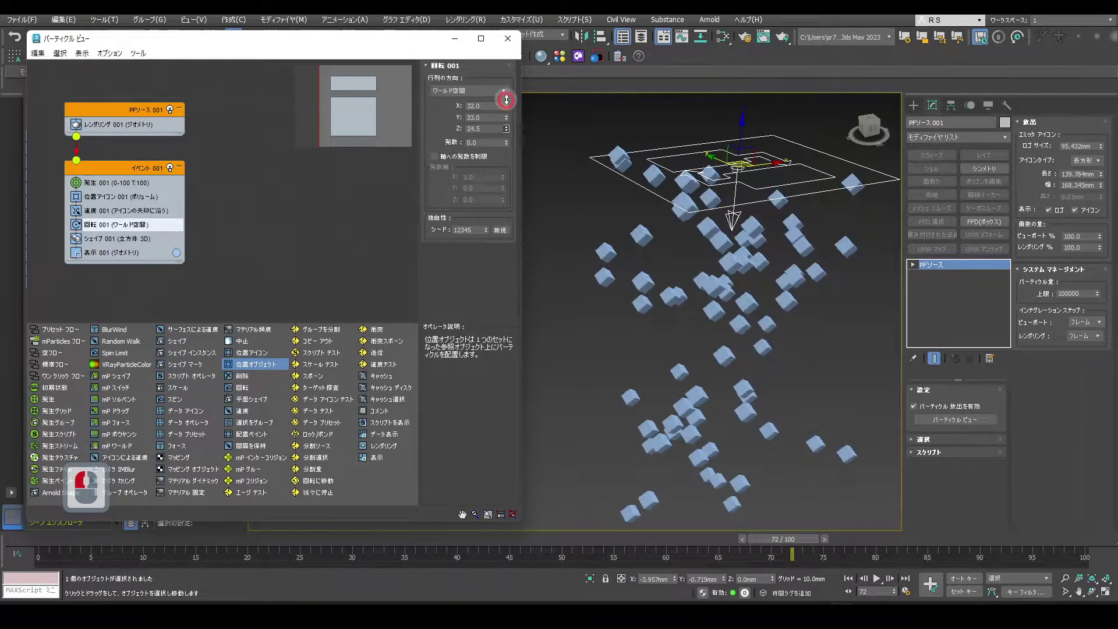
# Step: Adjust the Rotation angle and divergence values and set particle orientation to Random 3D
pyautogui.click(510, 102)
pyautogui.click(505, 86)
pyautogui.press('/')
pyautogui.click(455, 273)
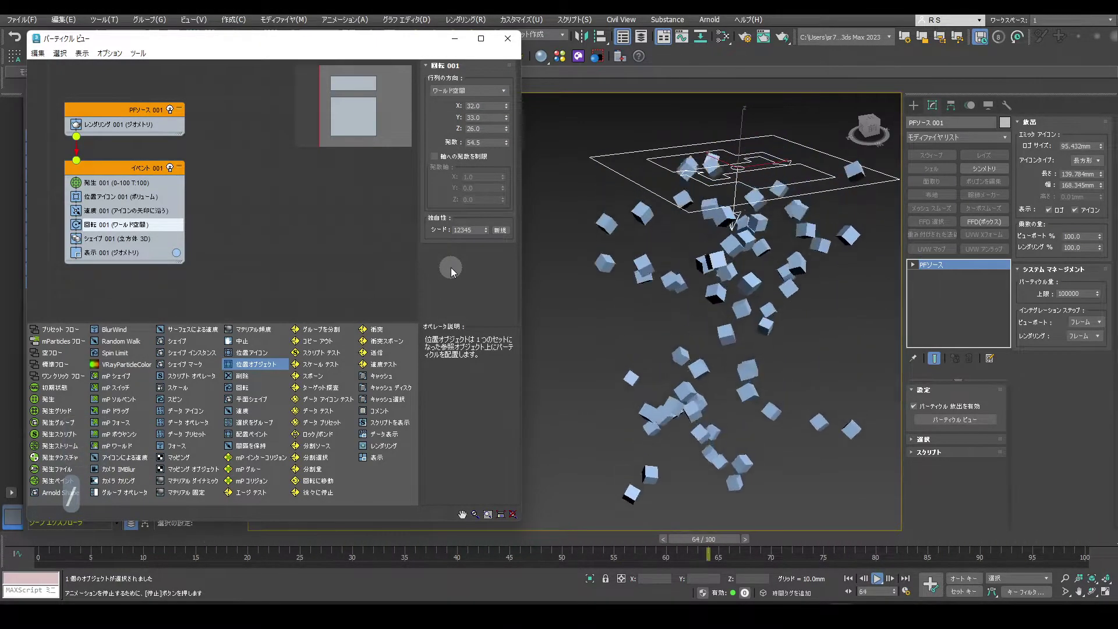
pyautogui.press('/')
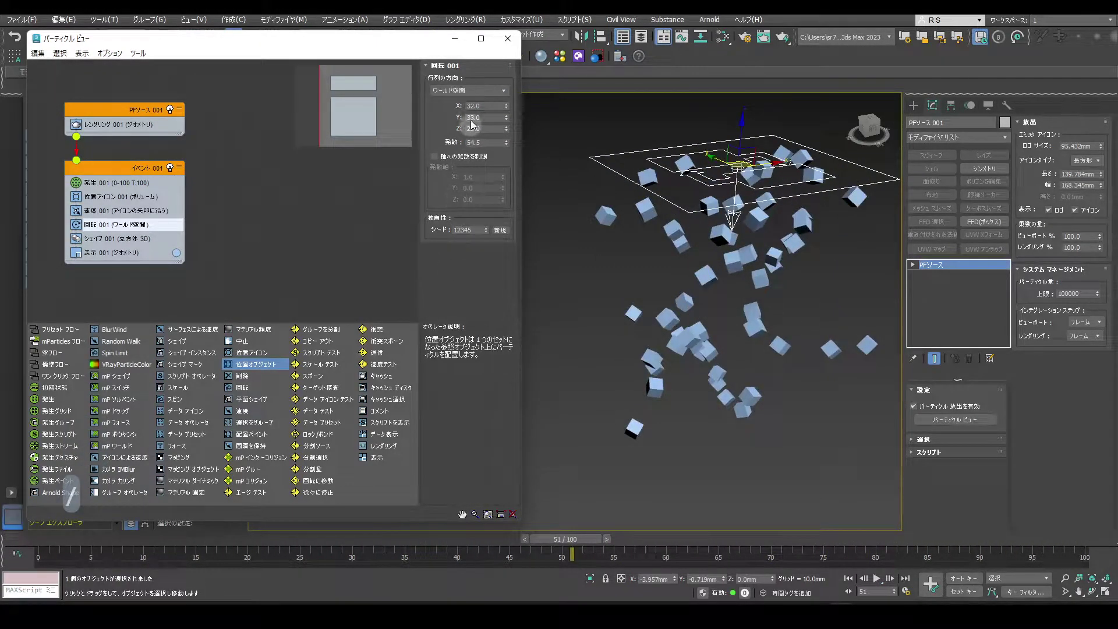
pyautogui.moveTo(481, 98); pyautogui.dragTo(345, 220)
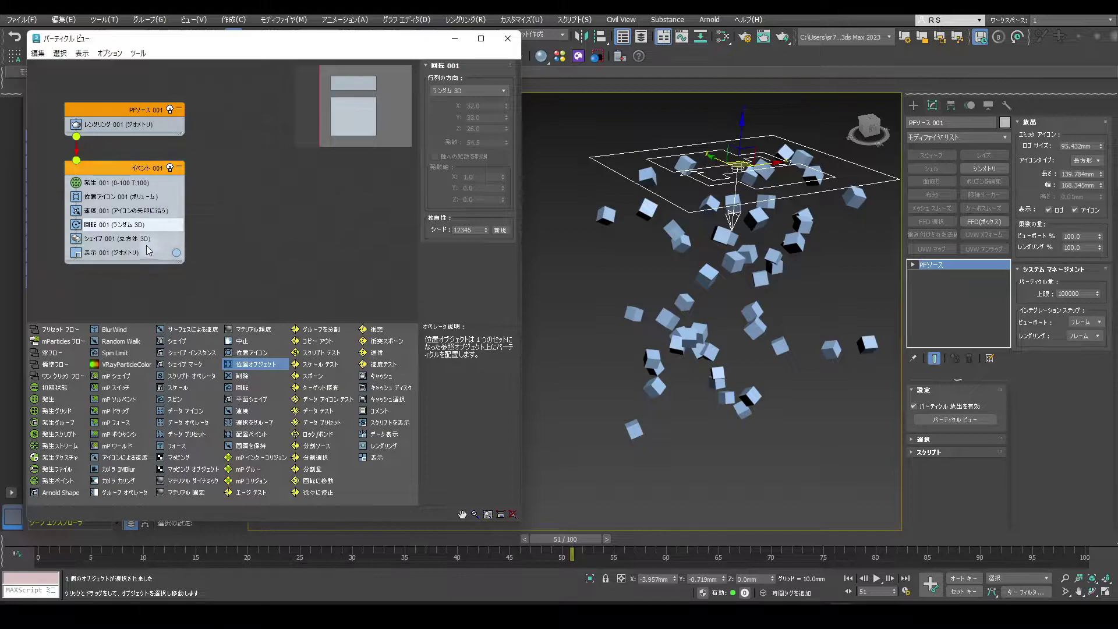
# Step: In Shape 001 try 3D Music Notes with multiple random shapes, then set the particles back to Cube
pyautogui.moveTo(128, 245); pyautogui.dragTo(326, 215)
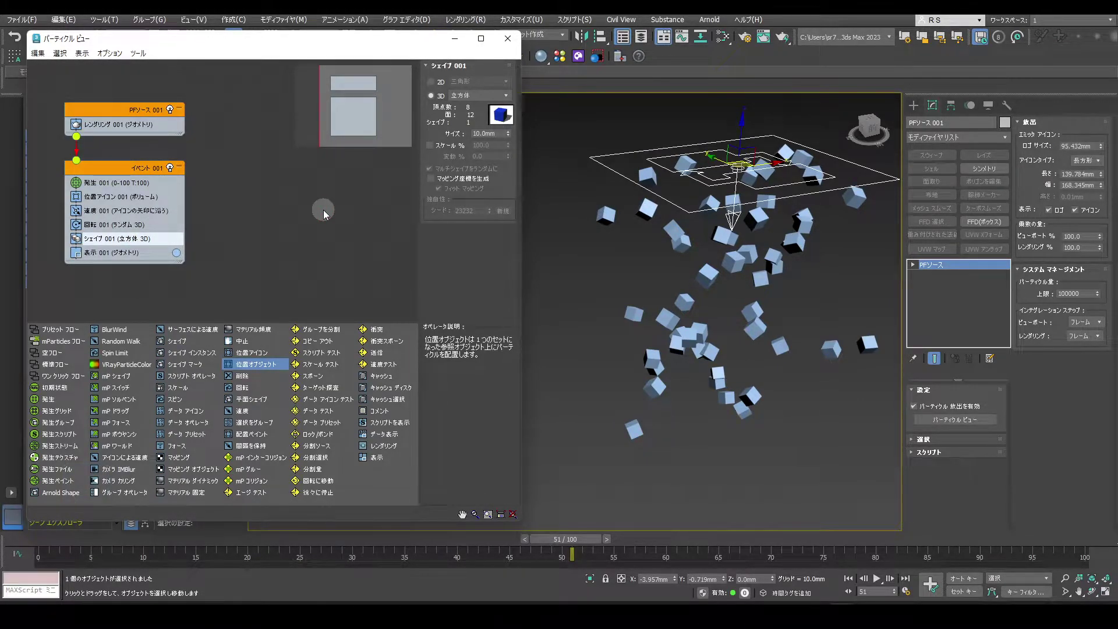
pyautogui.click(490, 97)
pyautogui.click(490, 98)
pyautogui.moveTo(481, 123); pyautogui.dragTo(480, 192)
pyautogui.click(480, 192)
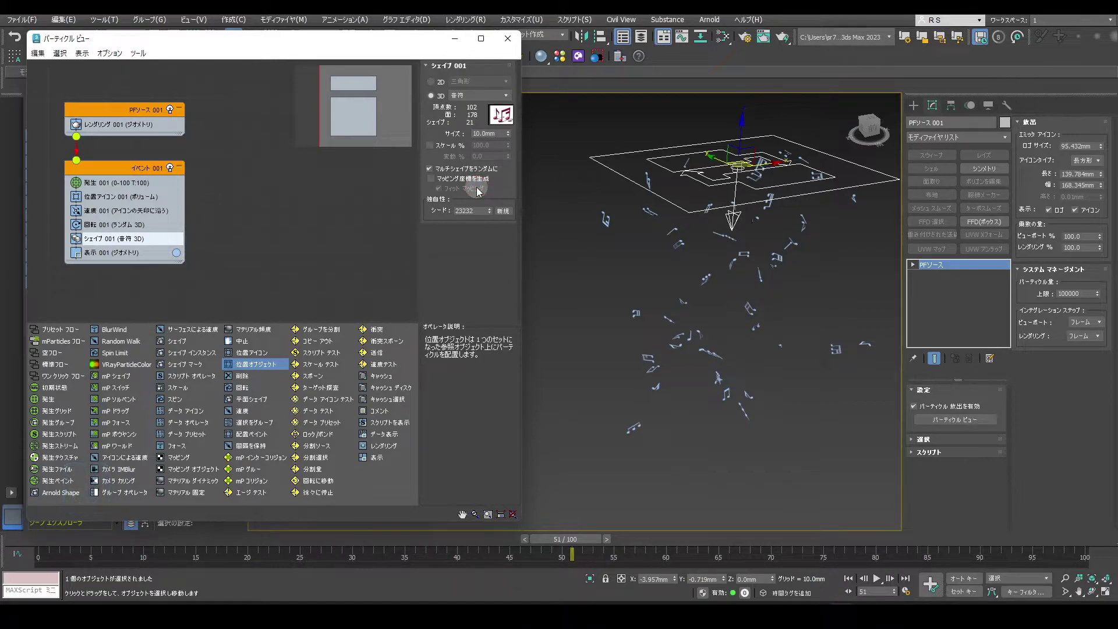
pyautogui.click(479, 102)
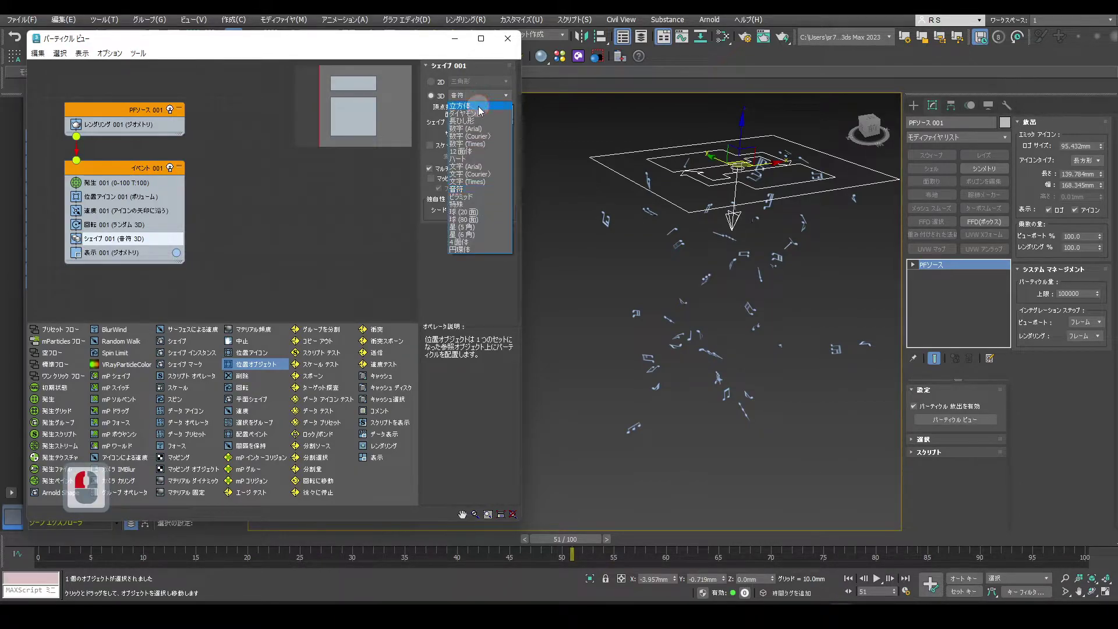
pyautogui.click(481, 112)
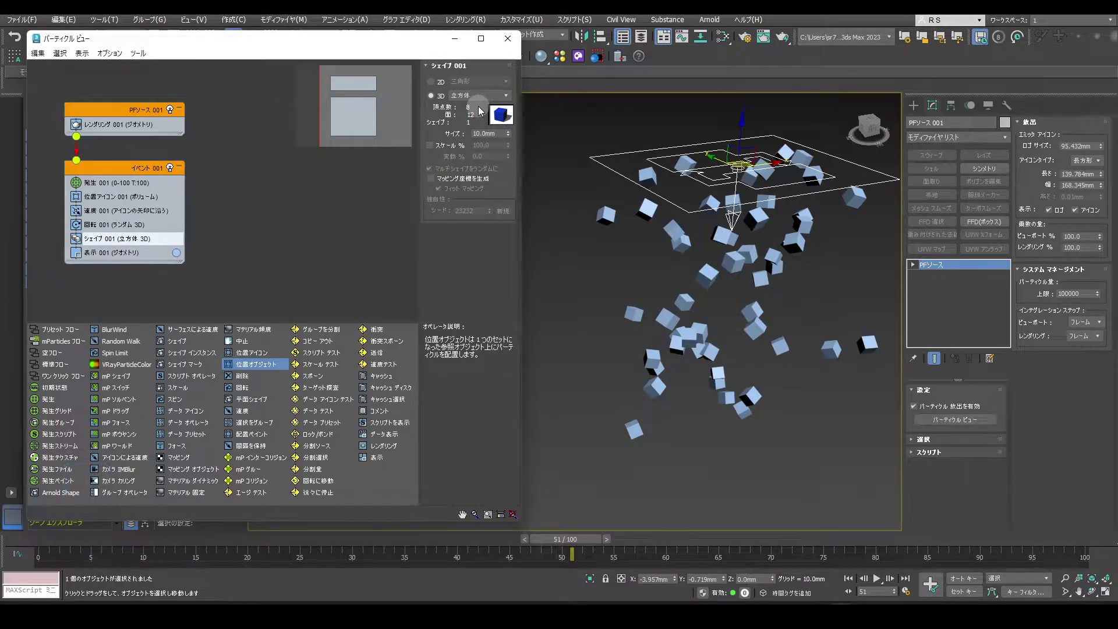
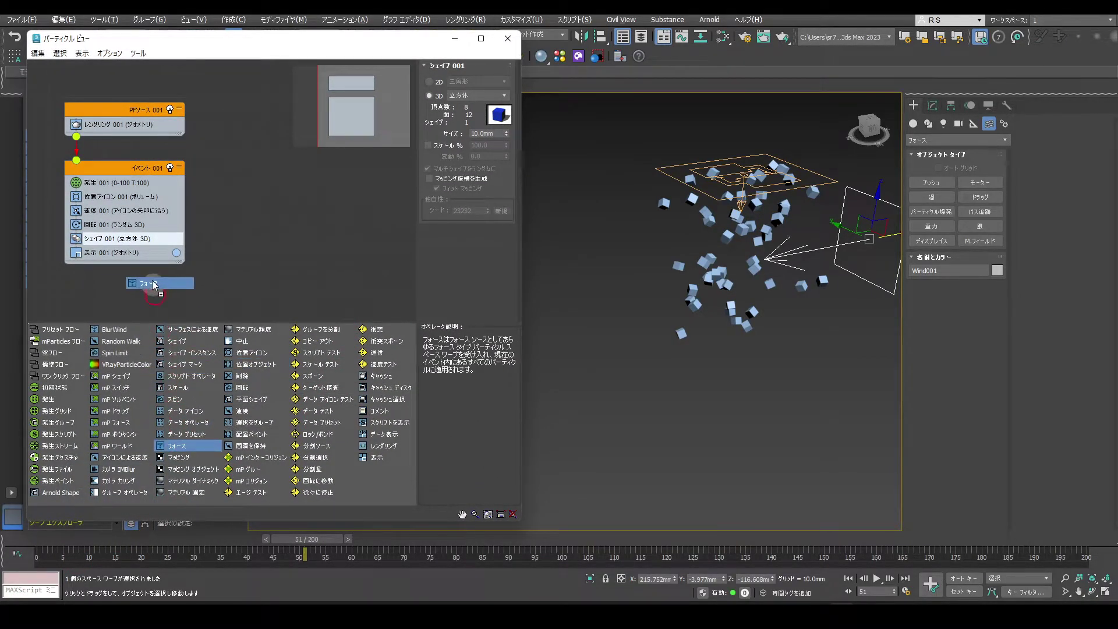
# Step: Add a Force operator using Wind001 at 100% influence and play to see the cubes drift sideways
pyautogui.moveTo(142, 249); pyautogui.dragTo(256, 251)
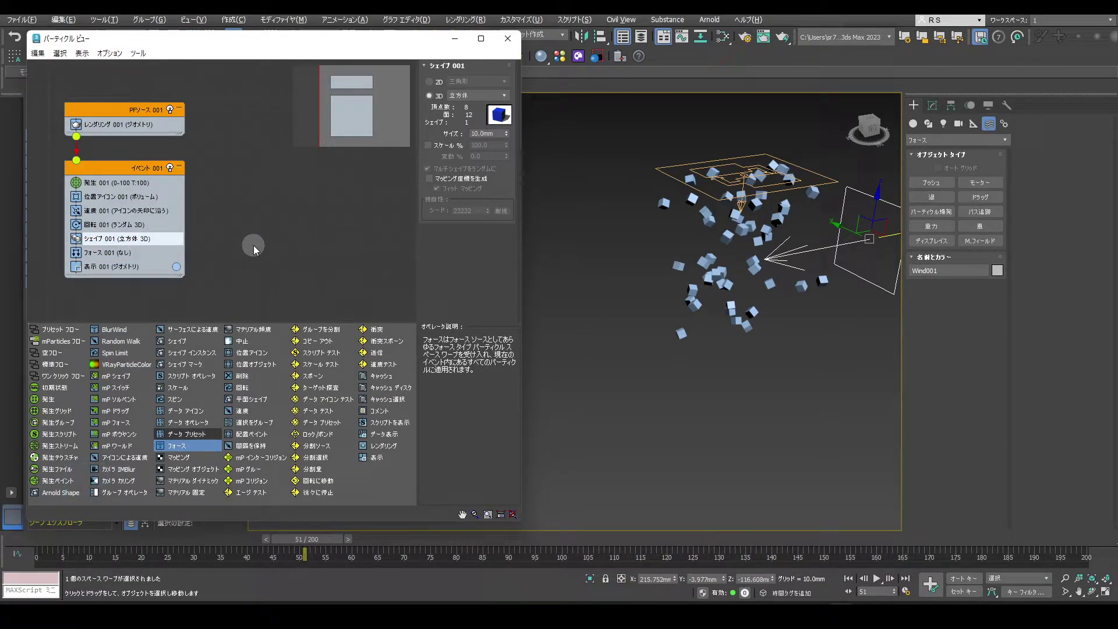
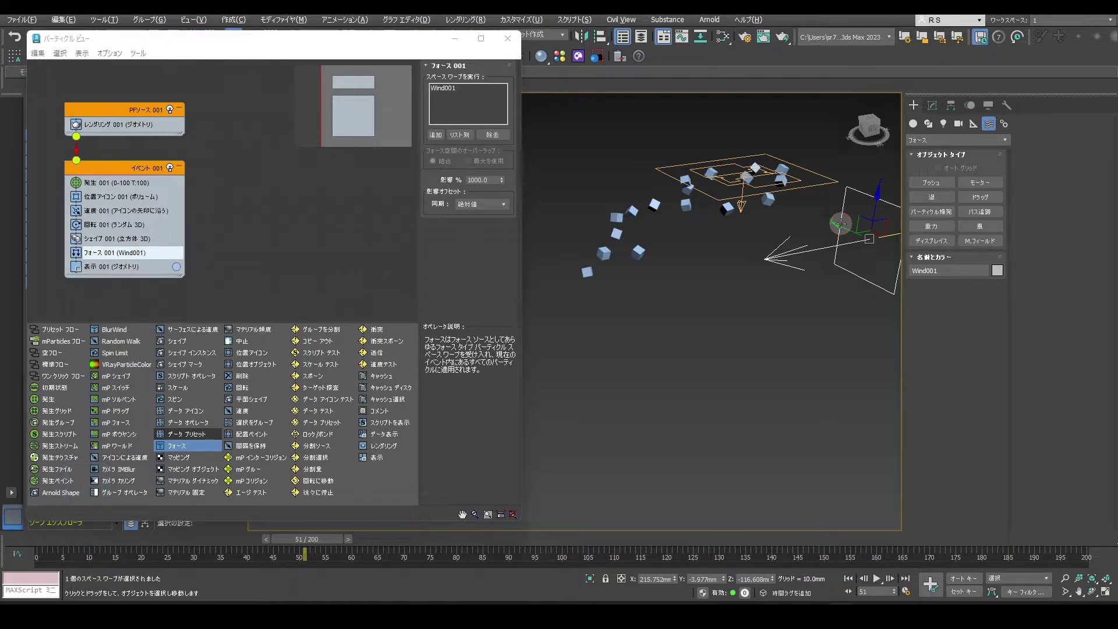
pyautogui.click(30, 547)
pyautogui.click(125, 514)
pyautogui.moveTo(158, 501); pyautogui.dragTo(205, 477)
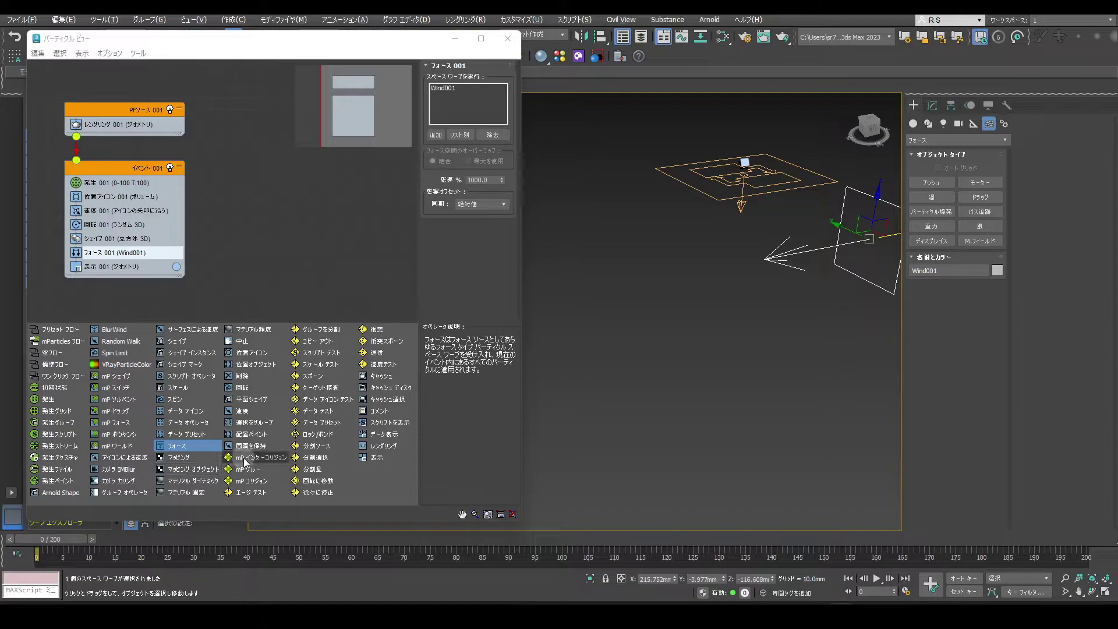
pyautogui.press('/')
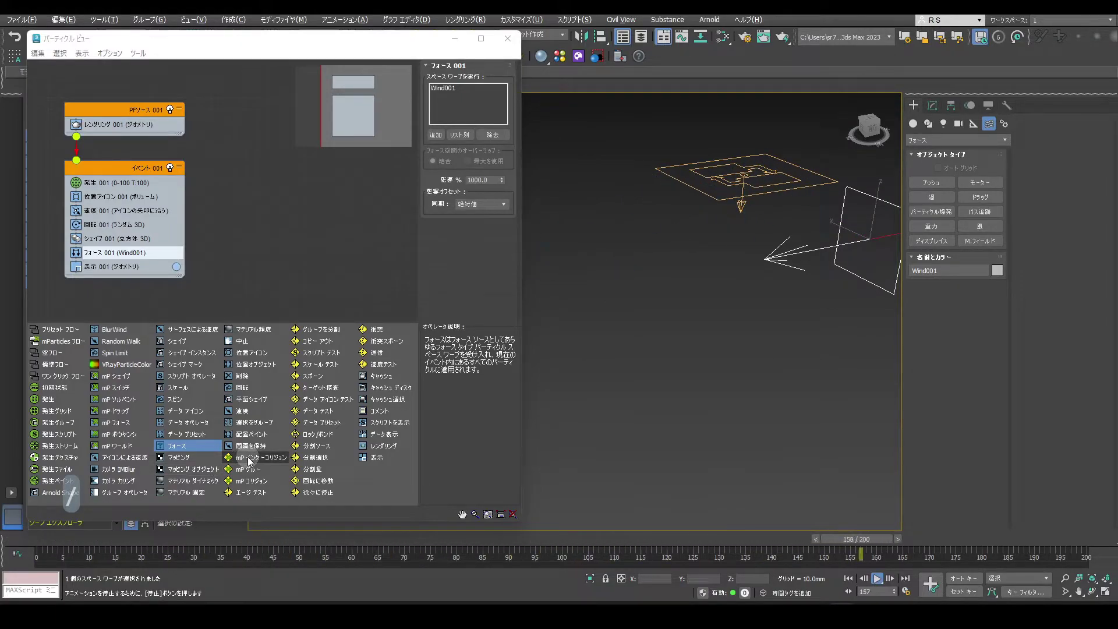
pyautogui.press('/')
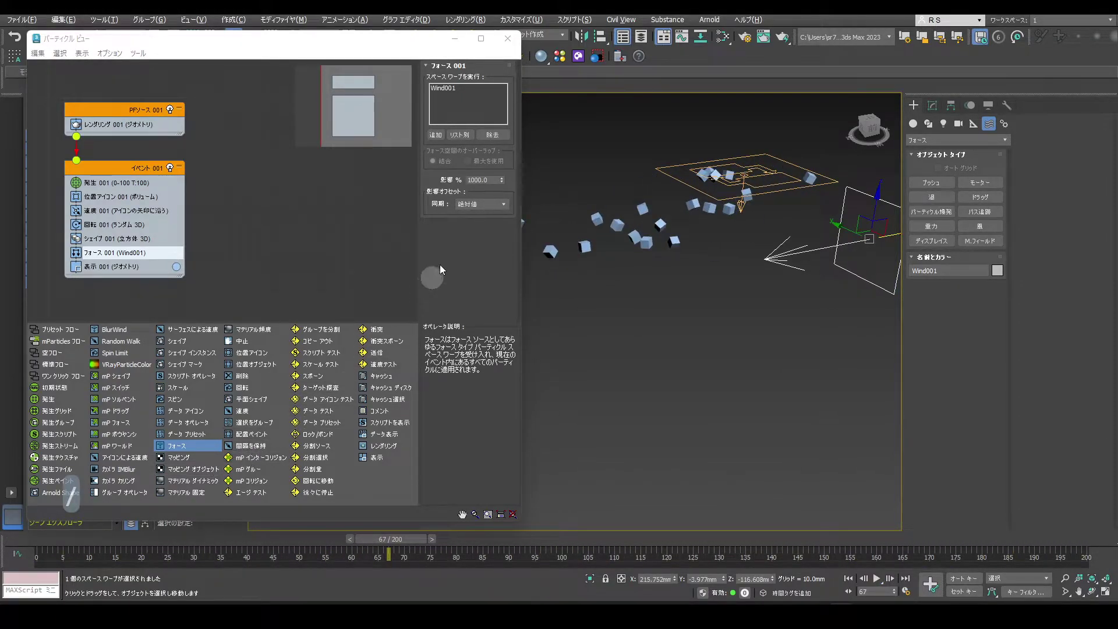
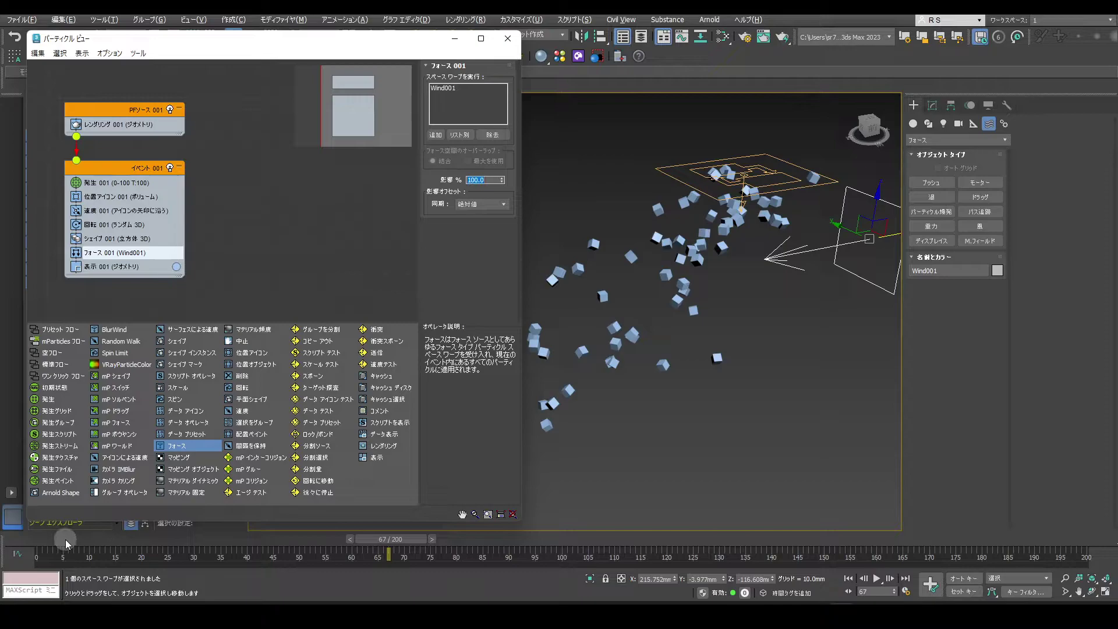
# Step: Play the animation to check the wind-driven drift of the cubes
pyautogui.click(41, 547)
pyautogui.press('/')
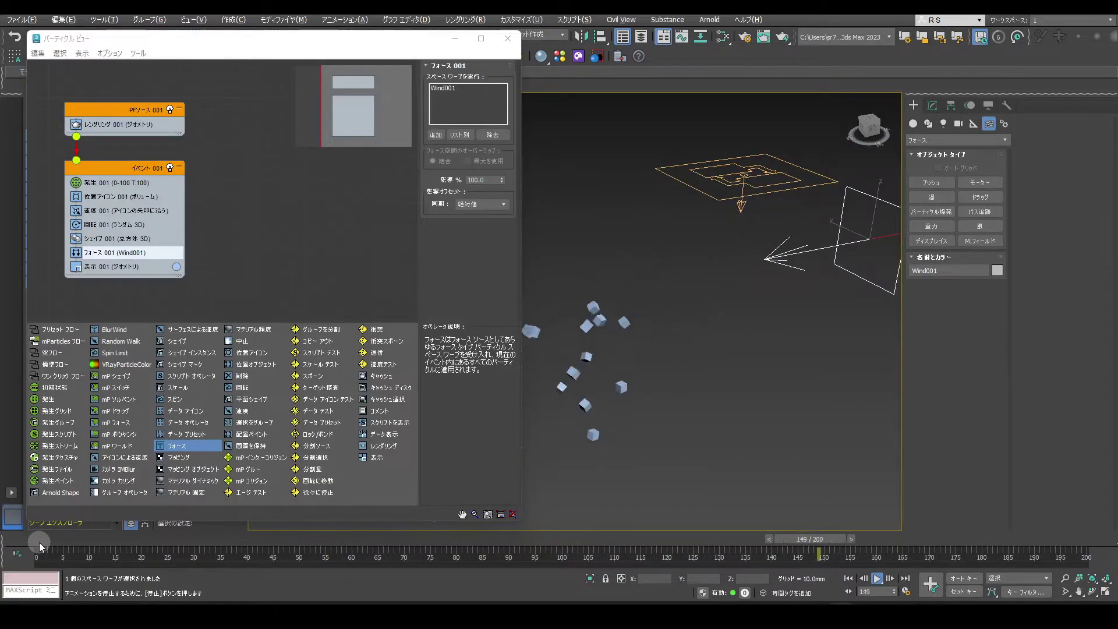
pyautogui.press('/')
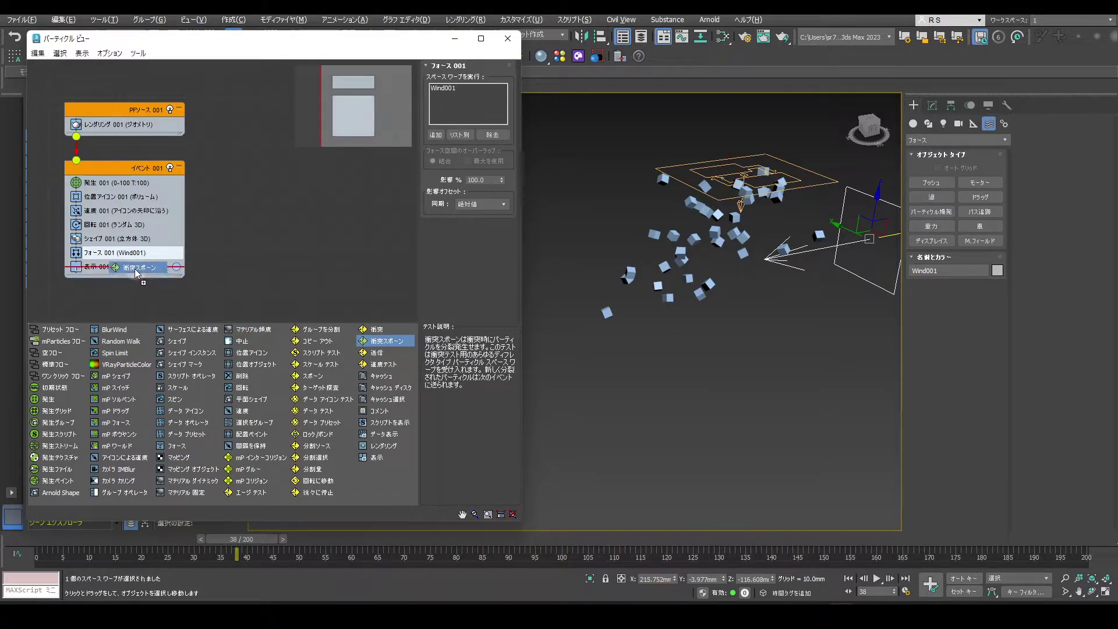
# Step: Add a Collision Spawn test to the end of Event 001
pyautogui.moveTo(136, 275); pyautogui.dragTo(281, 281)
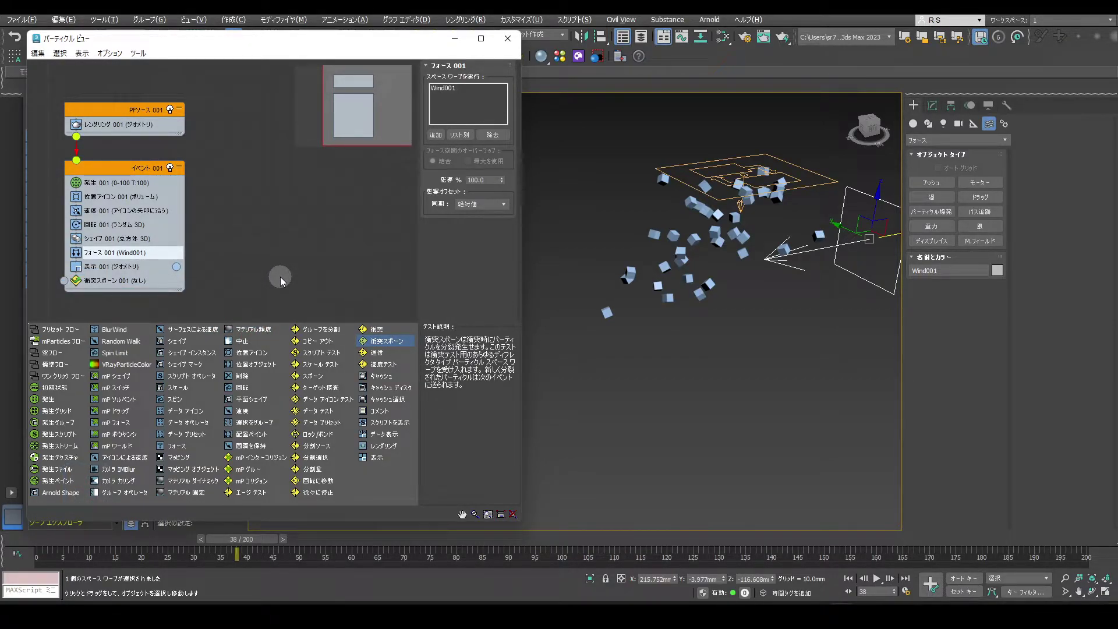
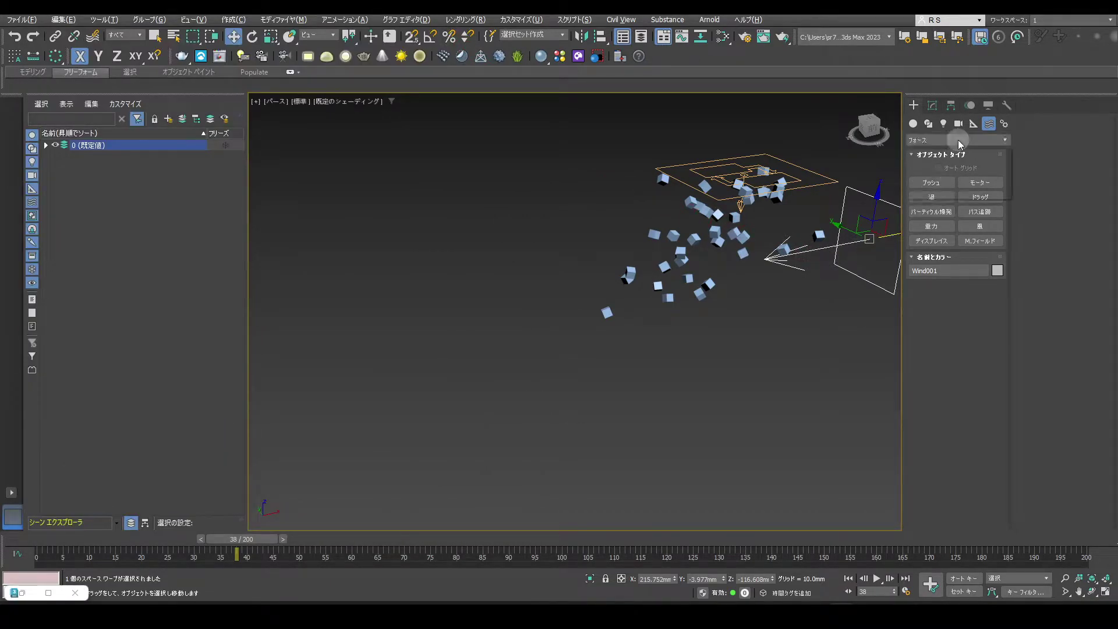
# Step: Draw a planar Deflector001 space warp in the scene and get ready to move it
pyautogui.moveTo(961, 145); pyautogui.dragTo(956, 167)
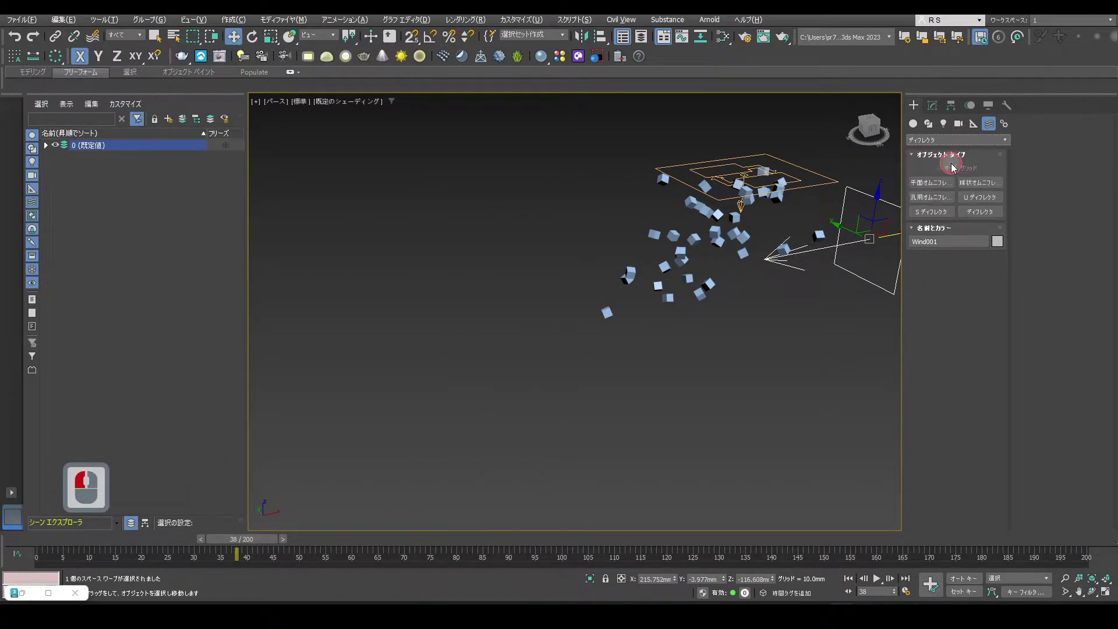
pyautogui.click(995, 216)
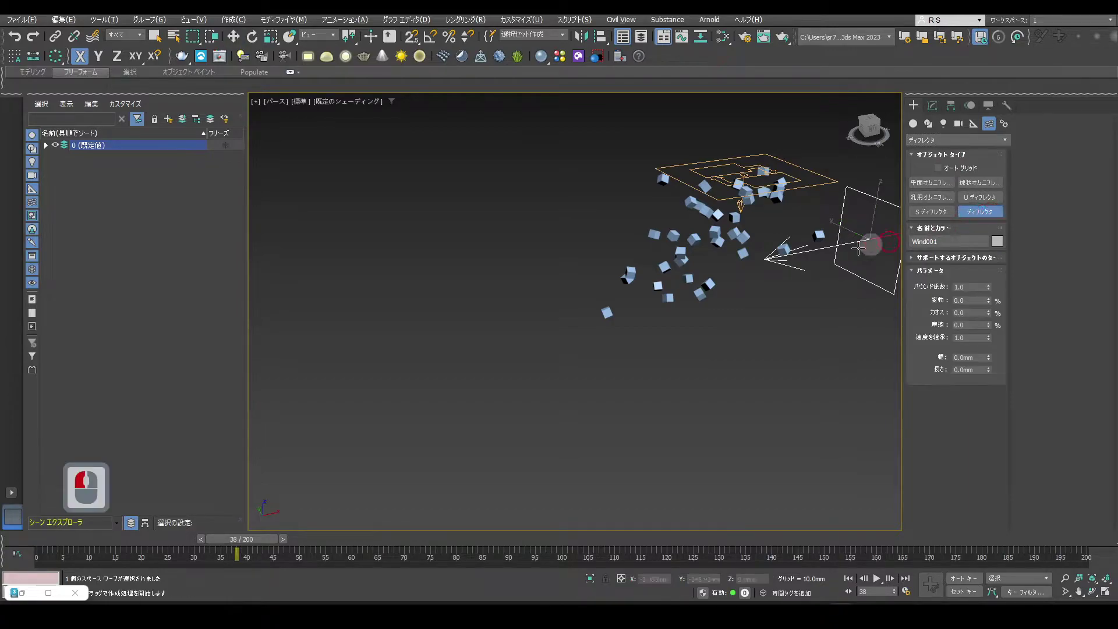
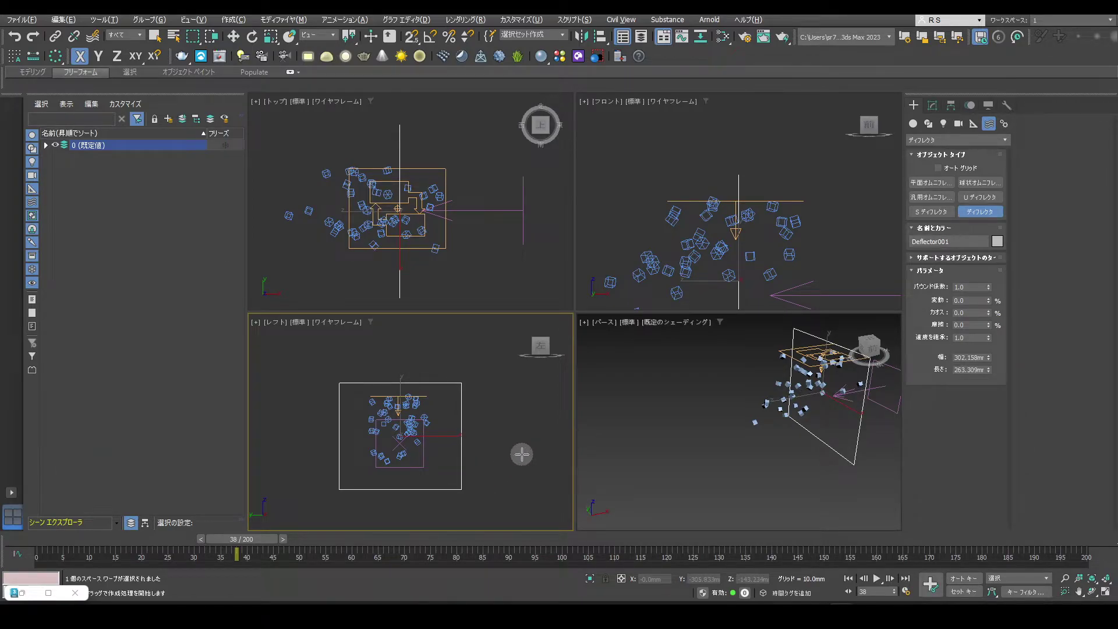
pyautogui.press('w')
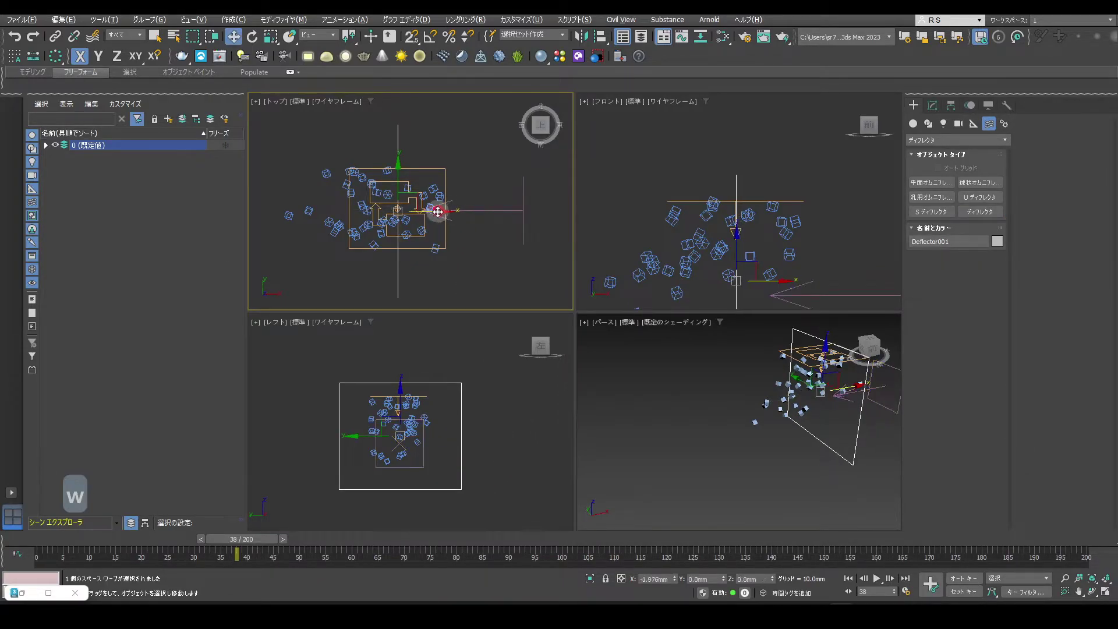
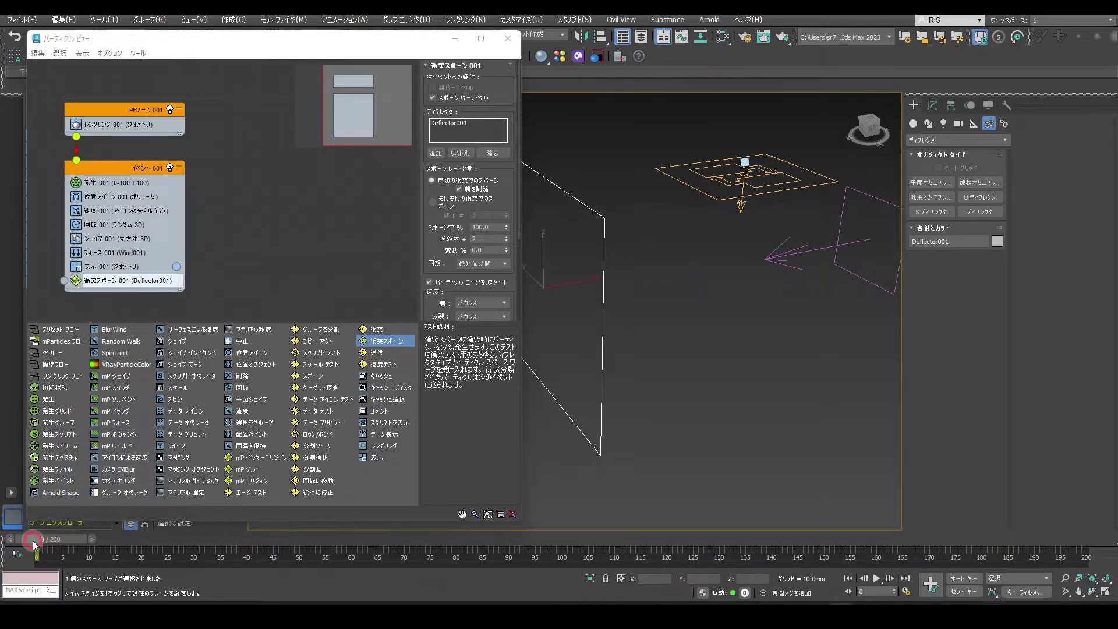
pyautogui.moveTo(36, 547); pyautogui.dragTo(150, 522)
pyautogui.press('/')
pyautogui.press('/')
pyautogui.click(162, 542)
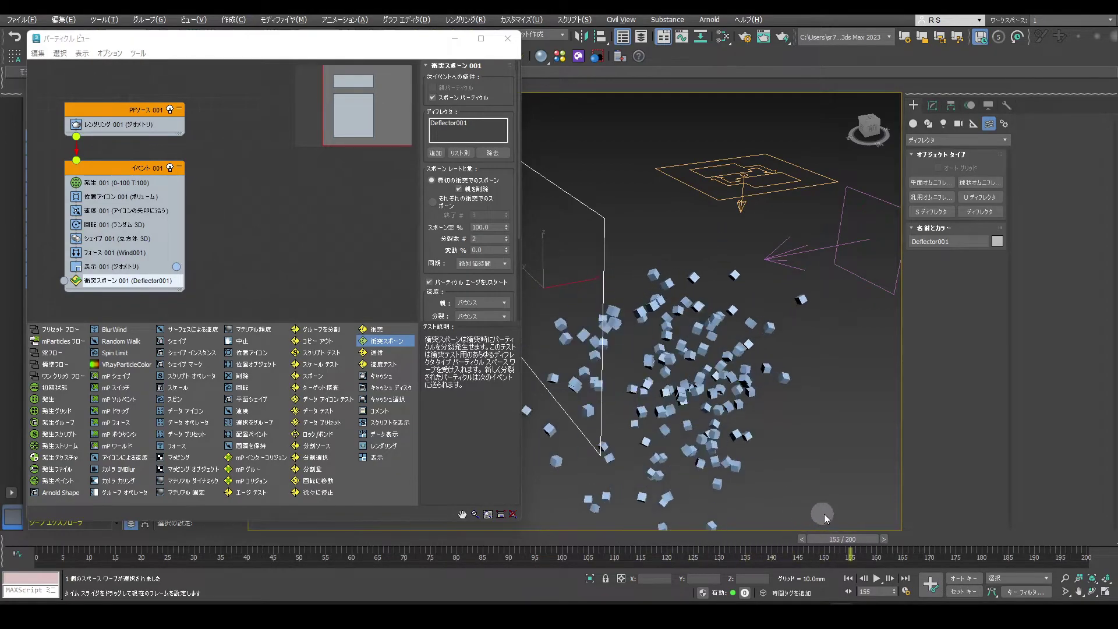
pyautogui.click(883, 514)
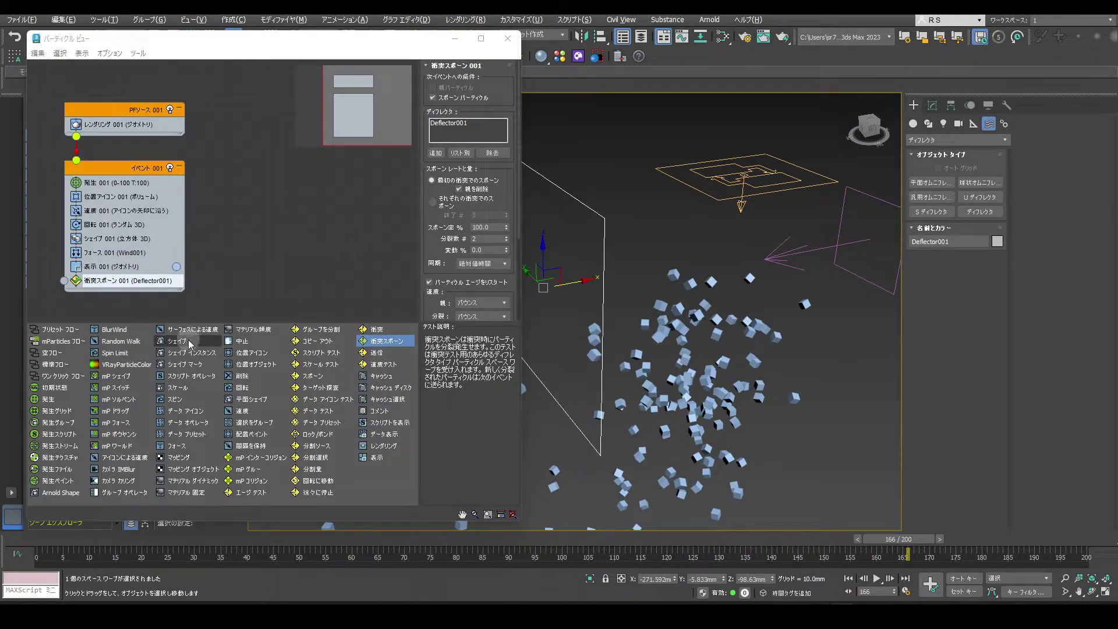
# Step: Create Event 002 with a Shape operator set to 3D Numbers in Arial
pyautogui.moveTo(271, 218); pyautogui.dragTo(279, 227)
pyautogui.moveTo(263, 231); pyautogui.dragTo(372, 214)
pyautogui.click(277, 247)
pyautogui.click(481, 103)
pyautogui.click(480, 103)
pyautogui.click(486, 135)
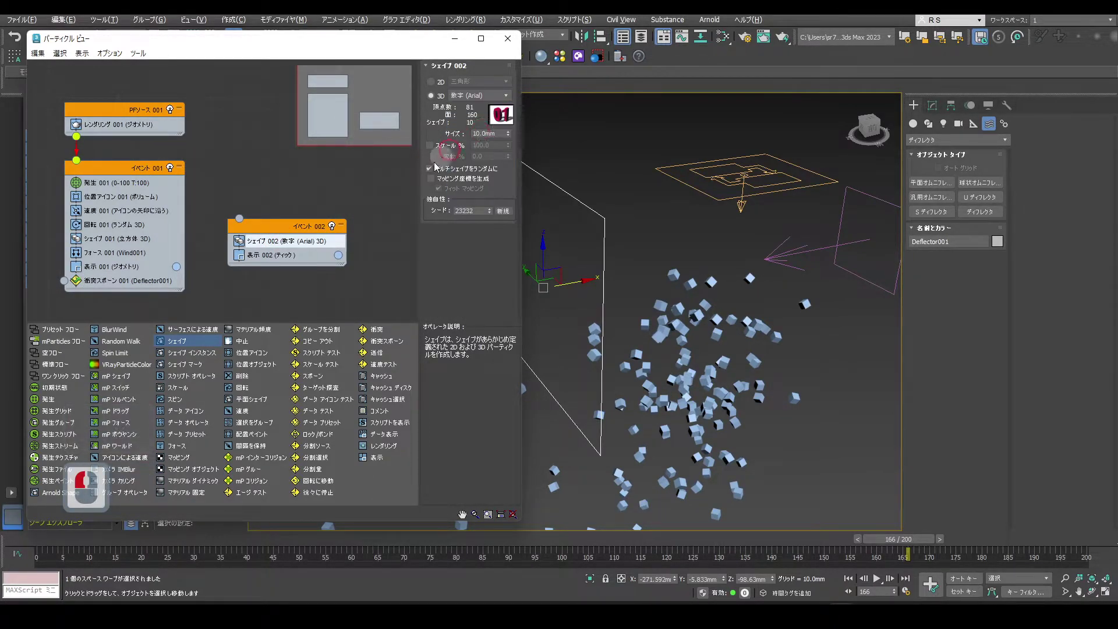
# Step: Set Event 002's Display to Geometry and wire the Collision Spawn output into it
pyautogui.click(285, 261)
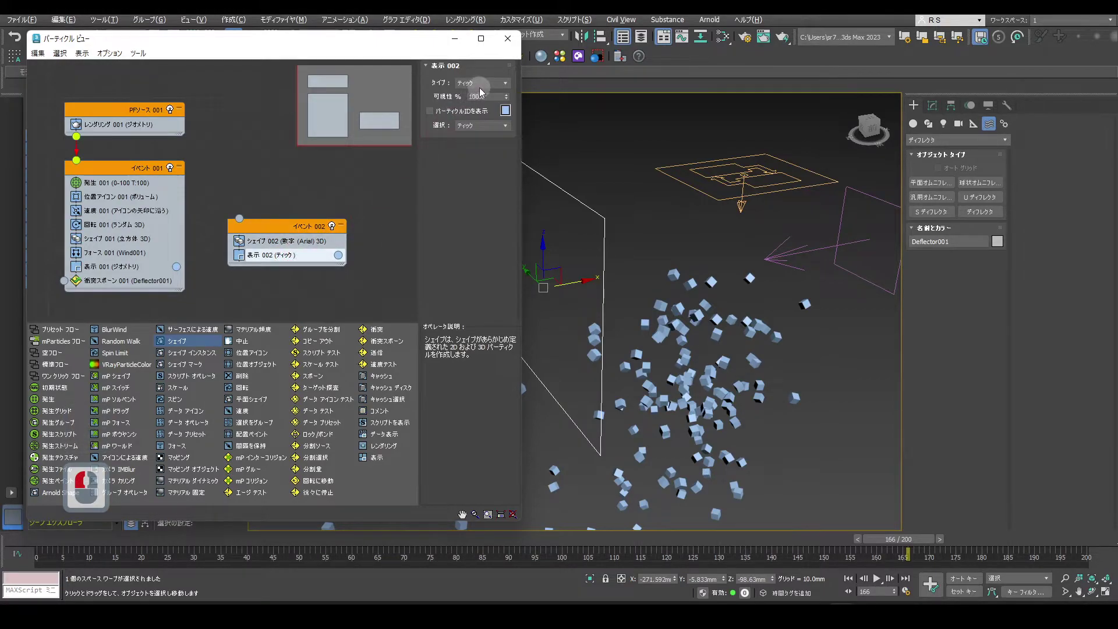
pyautogui.click(484, 92)
pyautogui.moveTo(484, 92); pyautogui.dragTo(489, 145)
pyautogui.moveTo(489, 145); pyautogui.dragTo(388, 247)
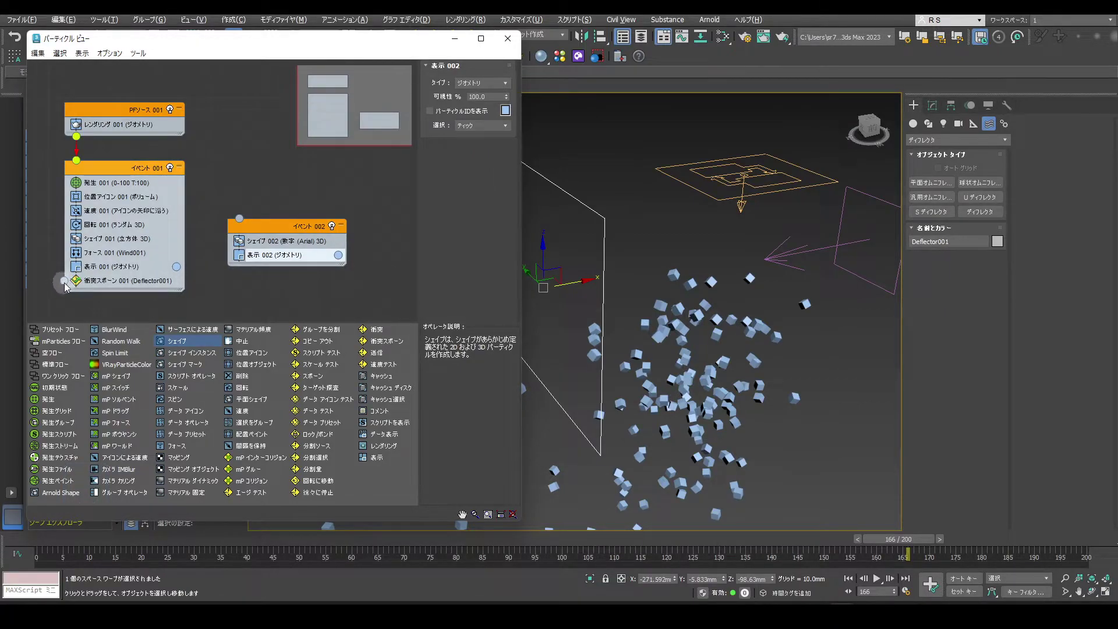
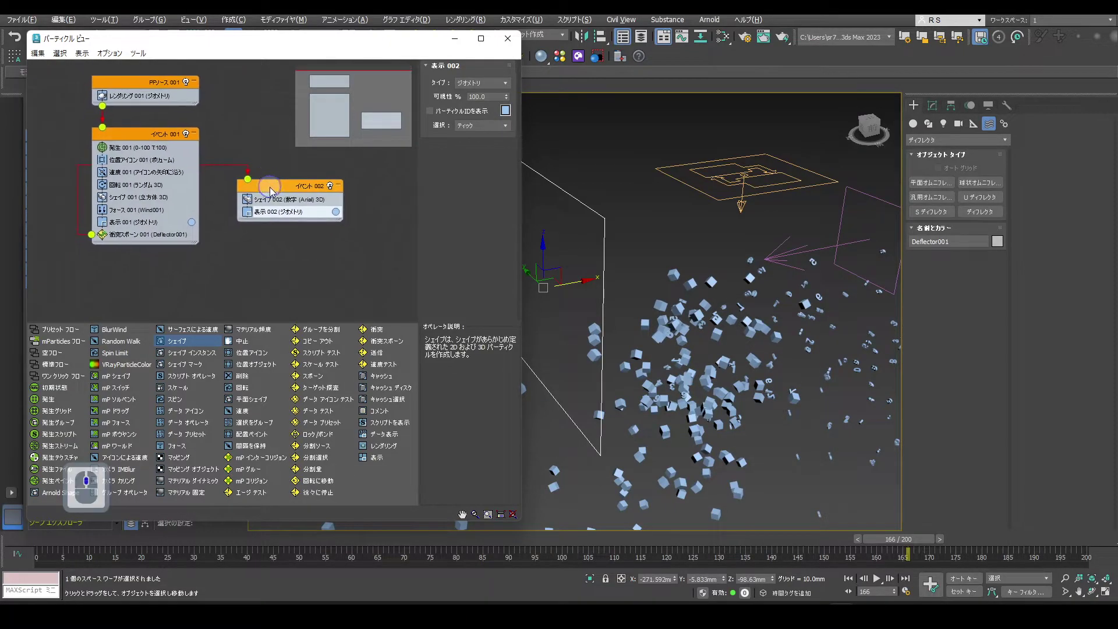
pyautogui.click(130, 281)
pyautogui.click(260, 259)
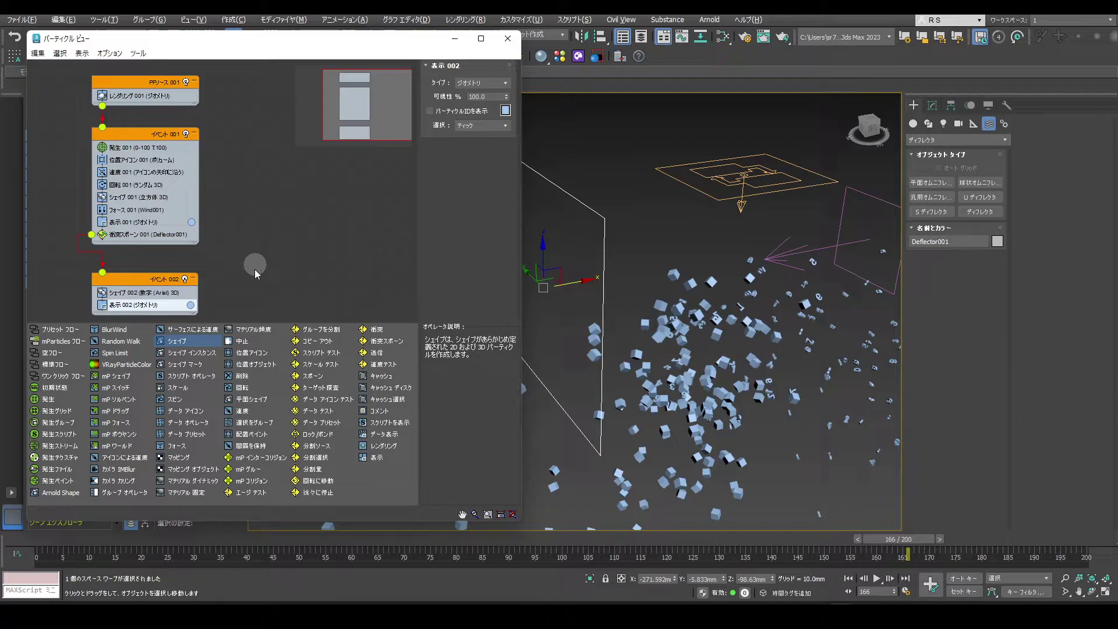
pyautogui.moveTo(26, 546); pyautogui.dragTo(94, 547)
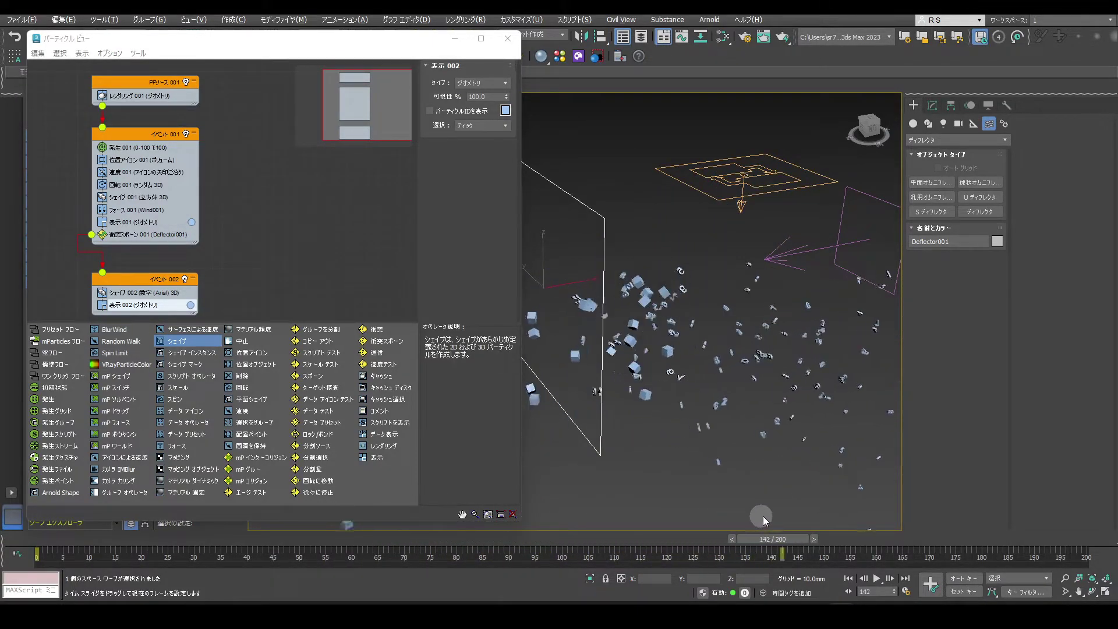
pyautogui.moveTo(878, 516); pyautogui.dragTo(765, 464)
pyautogui.press('/')
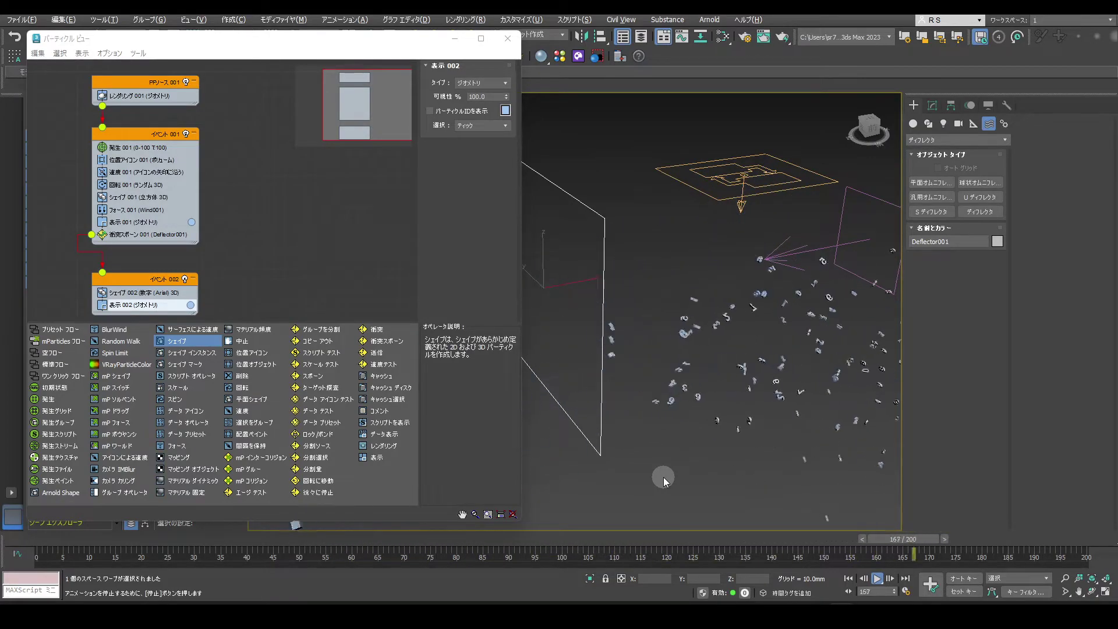
pyautogui.press('/')
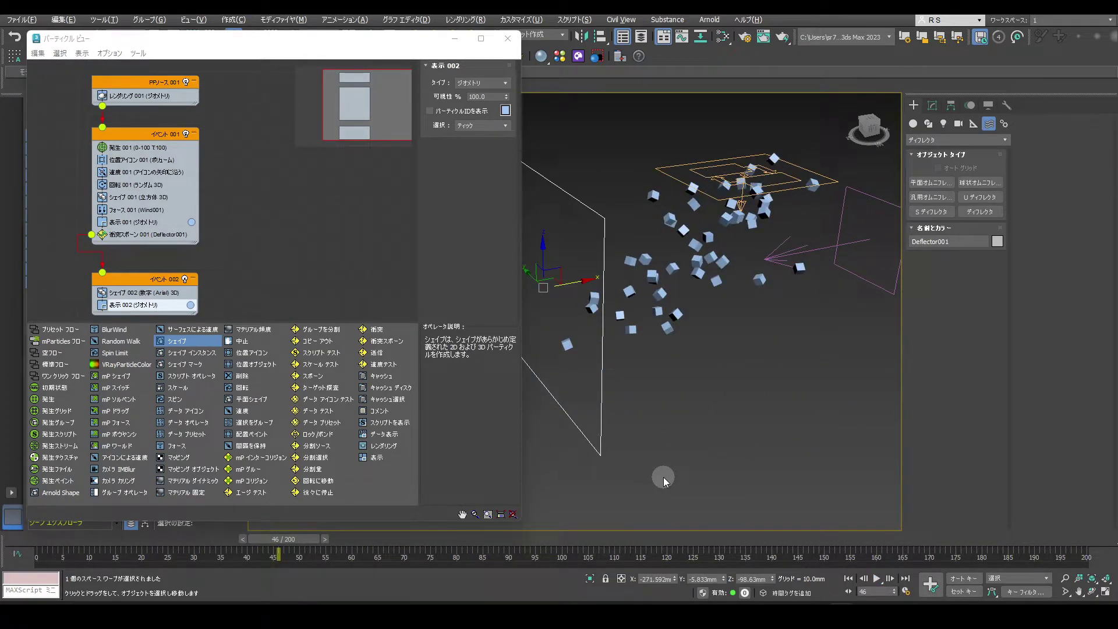
# Step: Select the deflector plane and move it to a new position
pyautogui.moveTo(616, 346); pyautogui.dragTo(588, 346)
pyautogui.press('r')
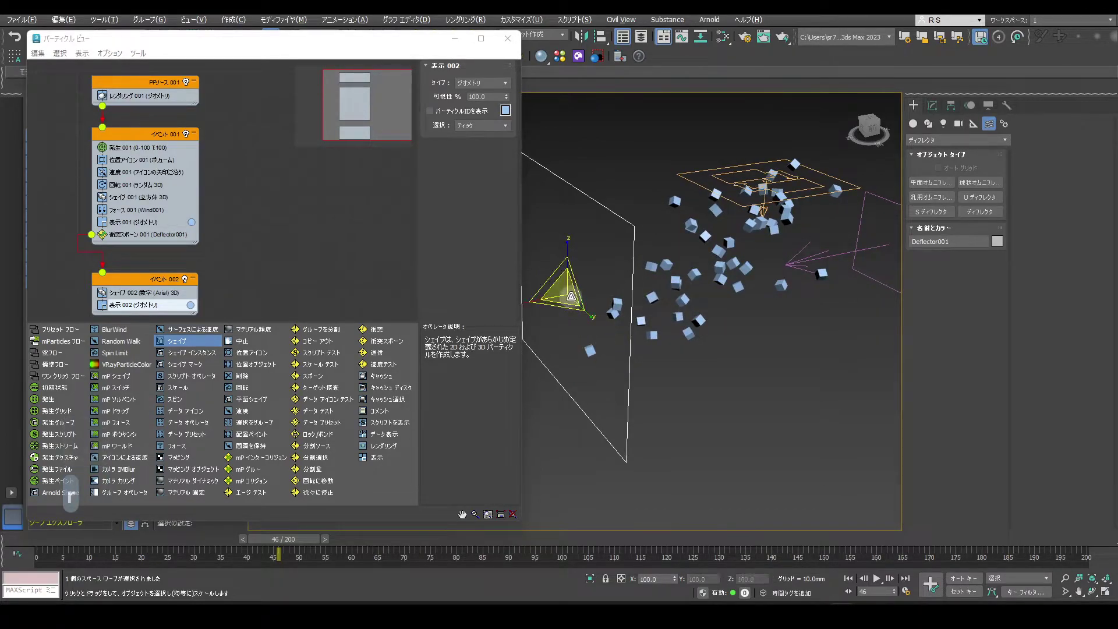
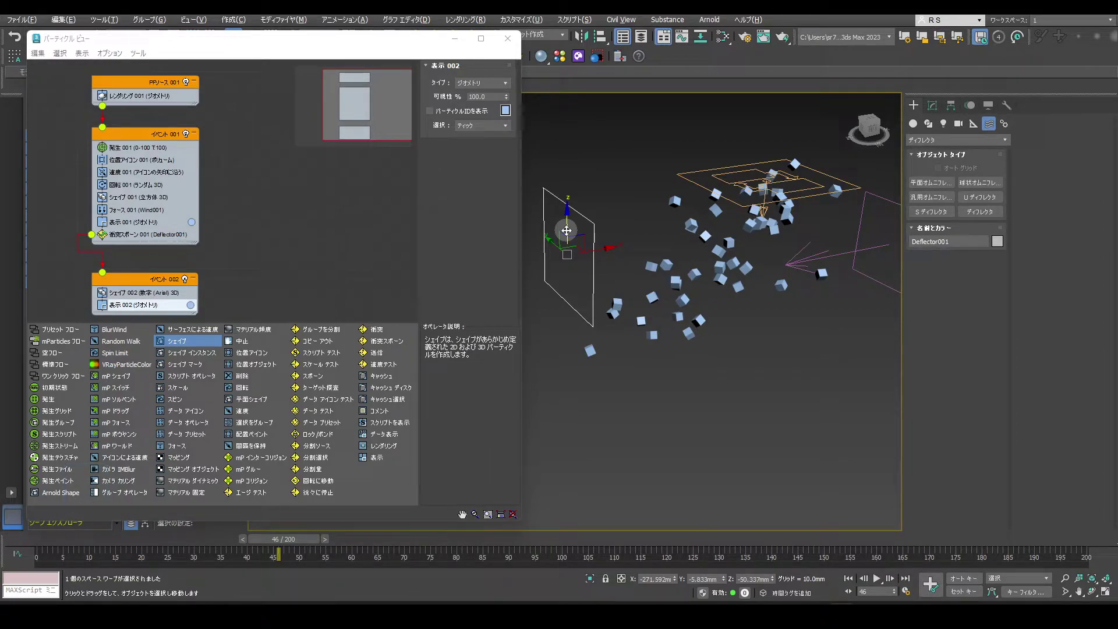
pyautogui.moveTo(32, 545); pyautogui.dragTo(63, 544)
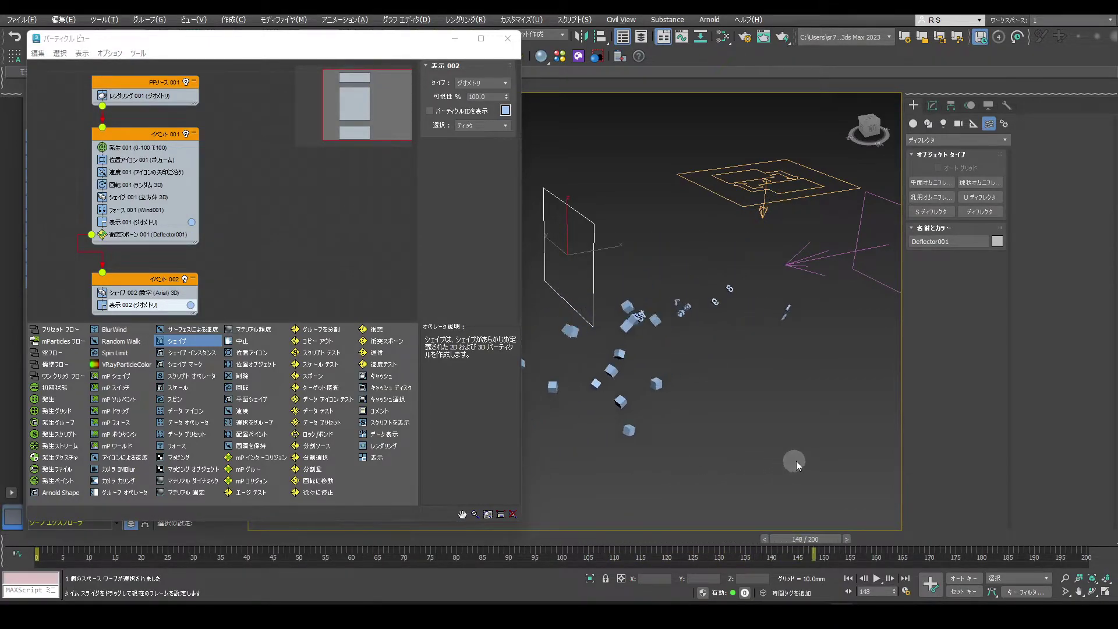
pyautogui.moveTo(827, 462); pyautogui.dragTo(584, 226)
pyautogui.press('w')
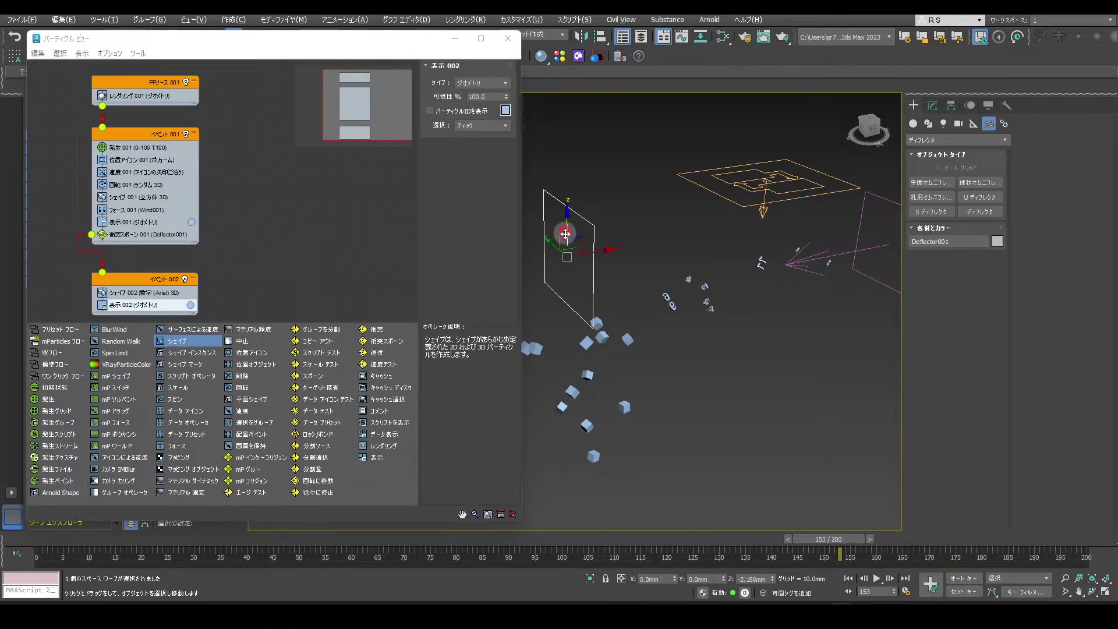
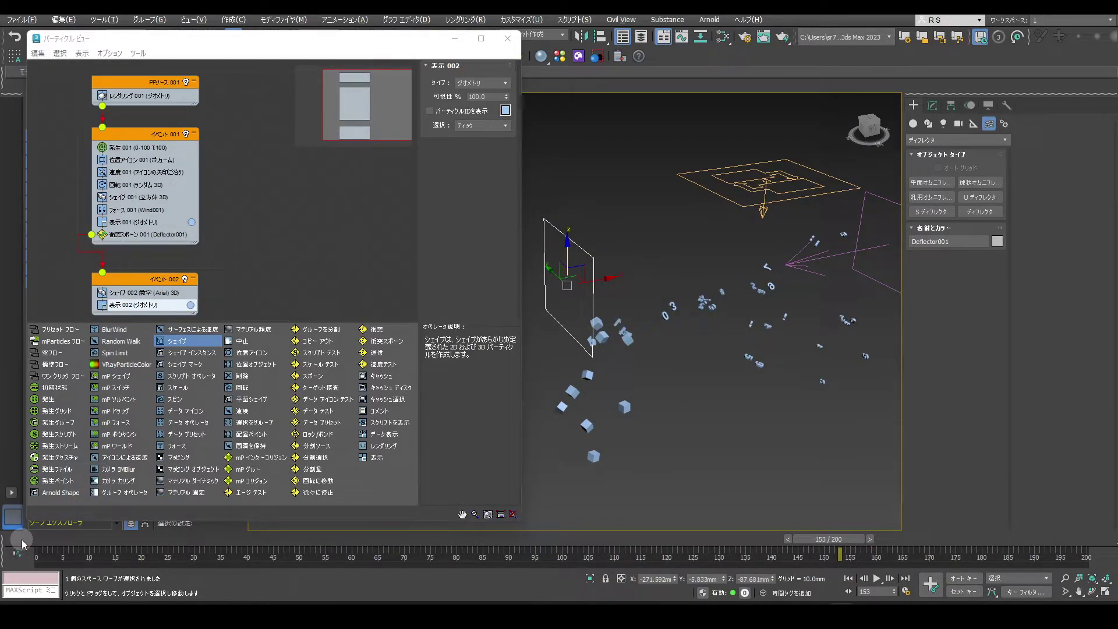
# Step: Scrub and play the timeline to watch cubes bounce off the deflector and spawn digits
pyautogui.click(22, 544)
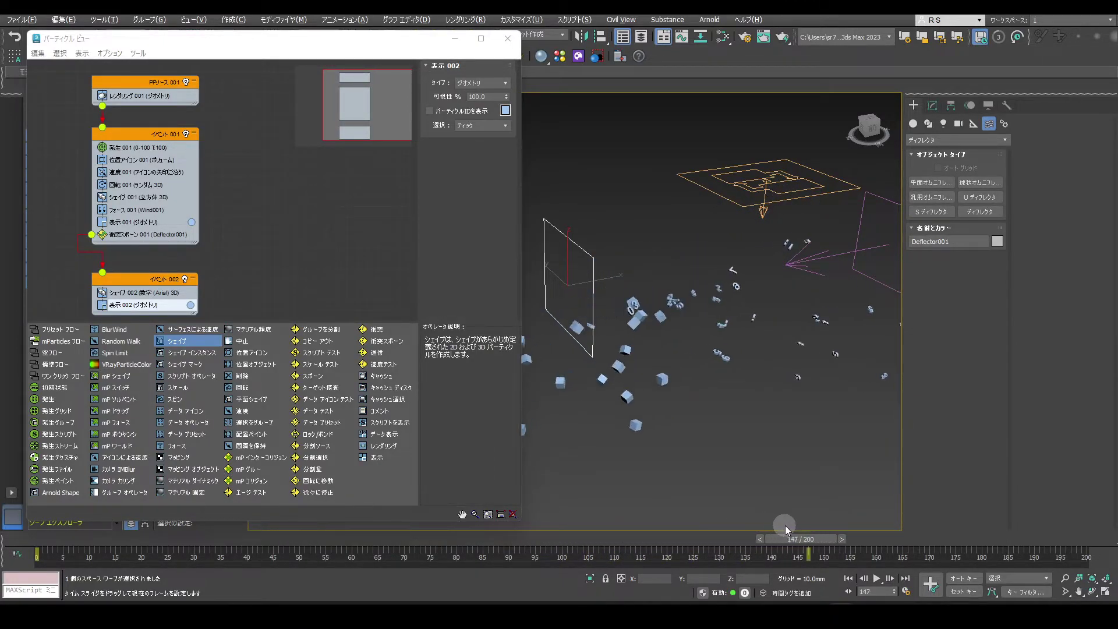
pyautogui.moveTo(814, 527); pyautogui.dragTo(664, 481)
pyautogui.press('/')
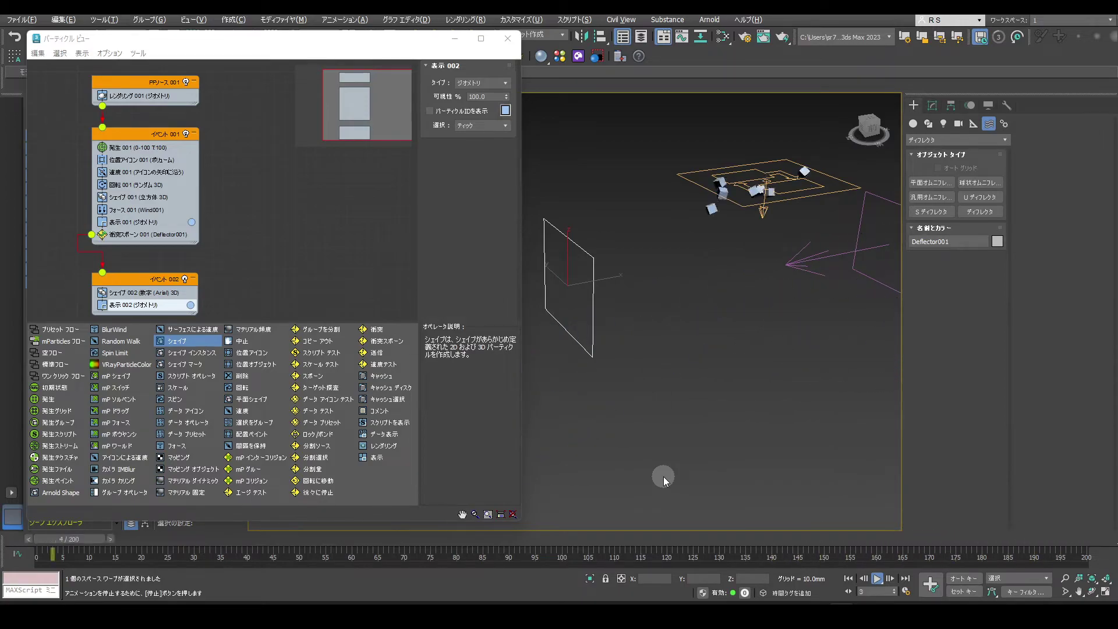
# Step: Select PF Source 001, show its Modify panel and look through the Modifier List
pyautogui.press('/')
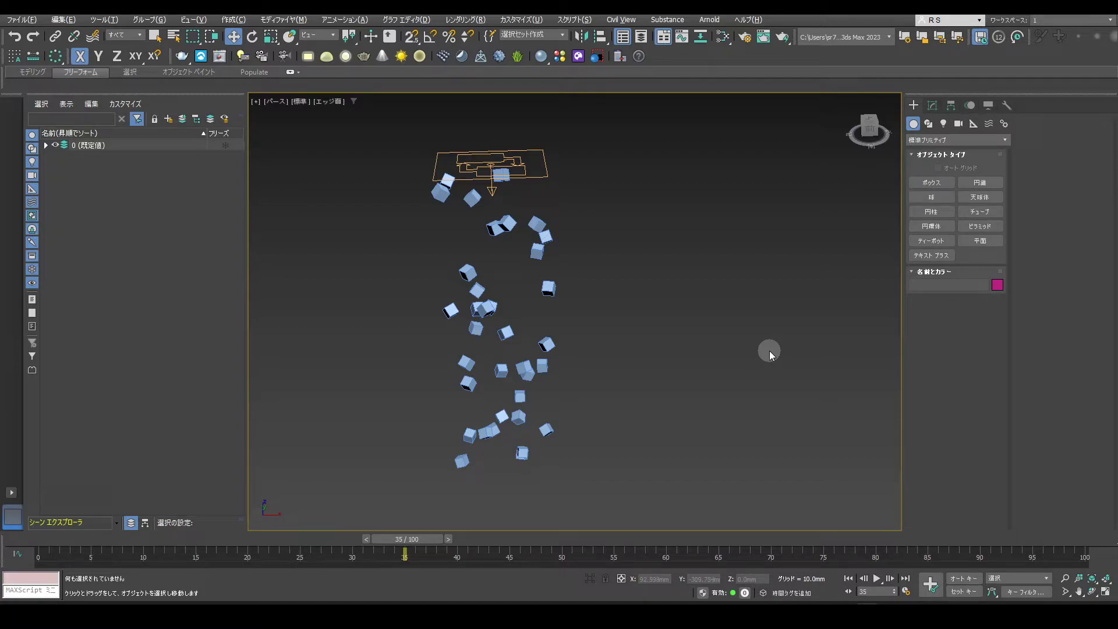
pyautogui.click(594, 294)
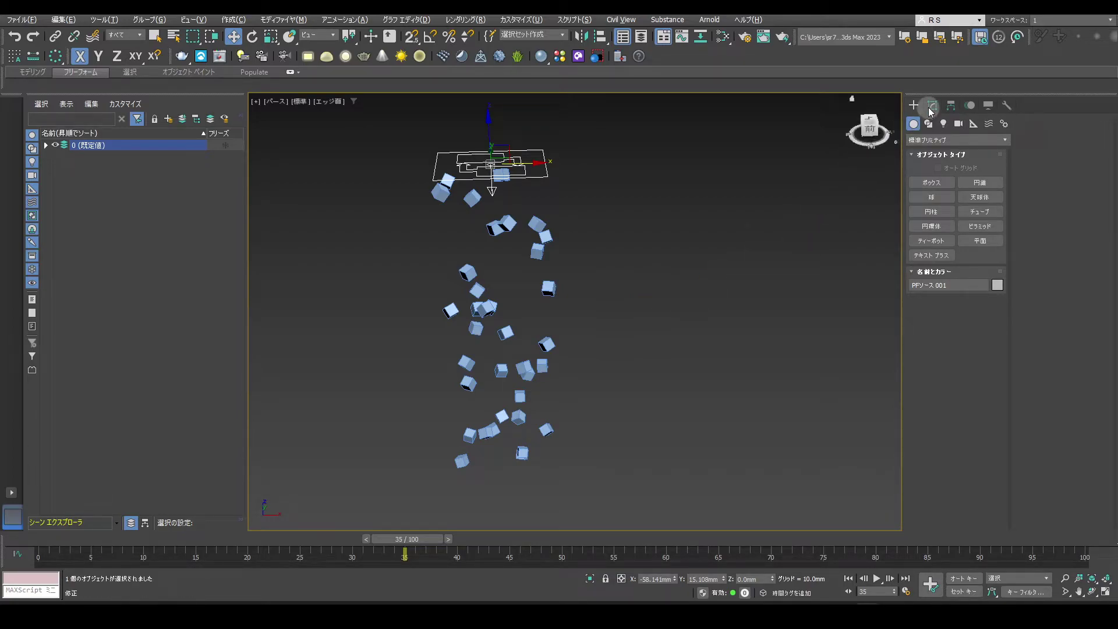
pyautogui.click(934, 112)
pyautogui.click(977, 146)
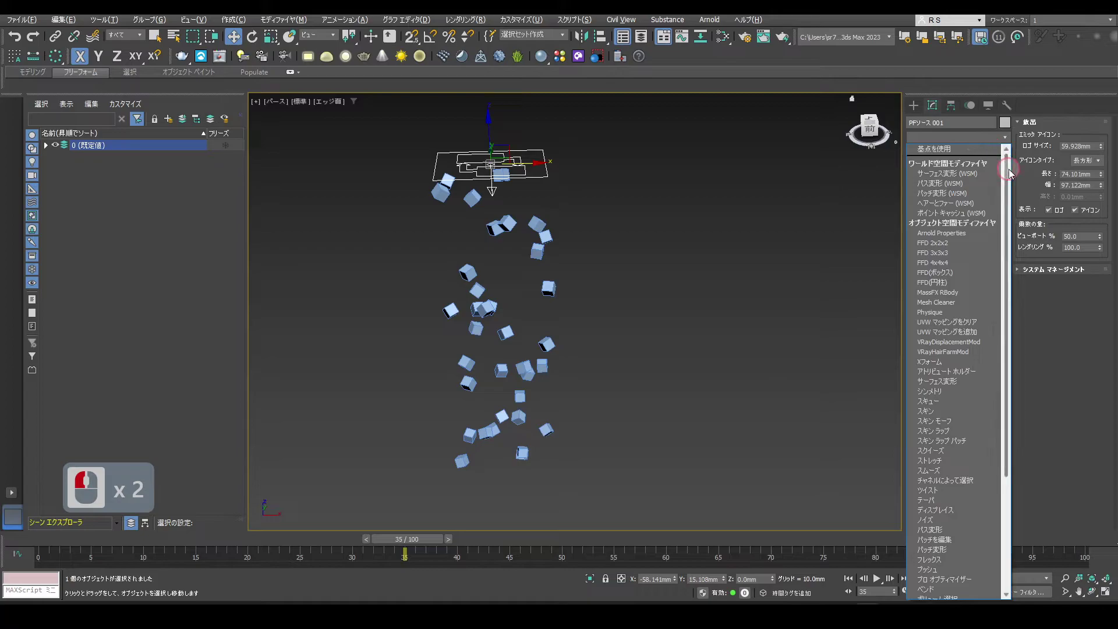
pyautogui.click(1013, 379)
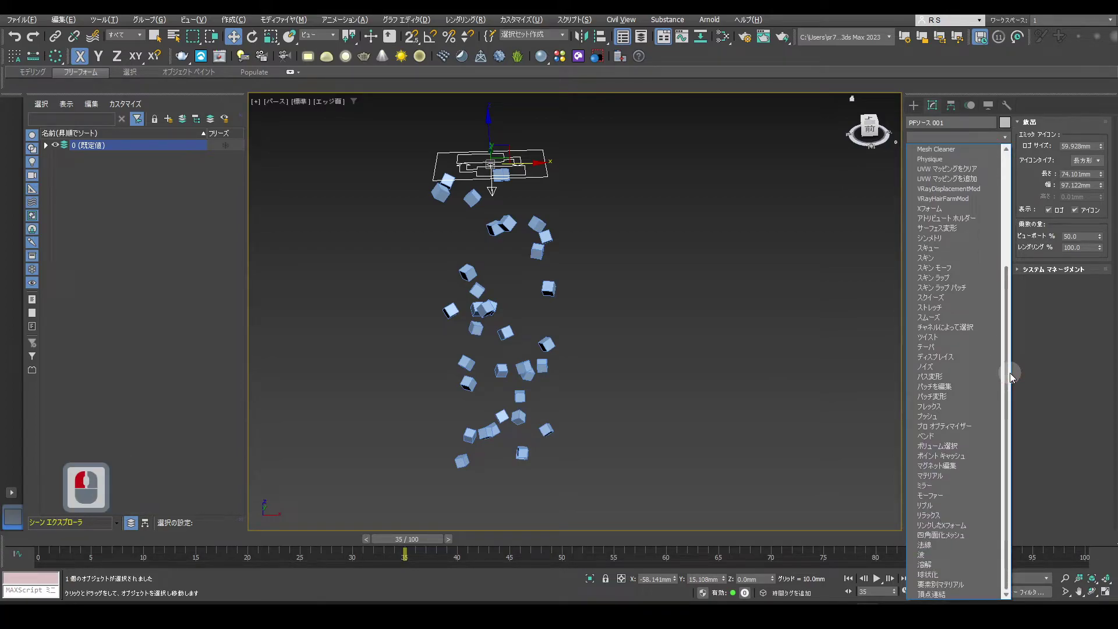
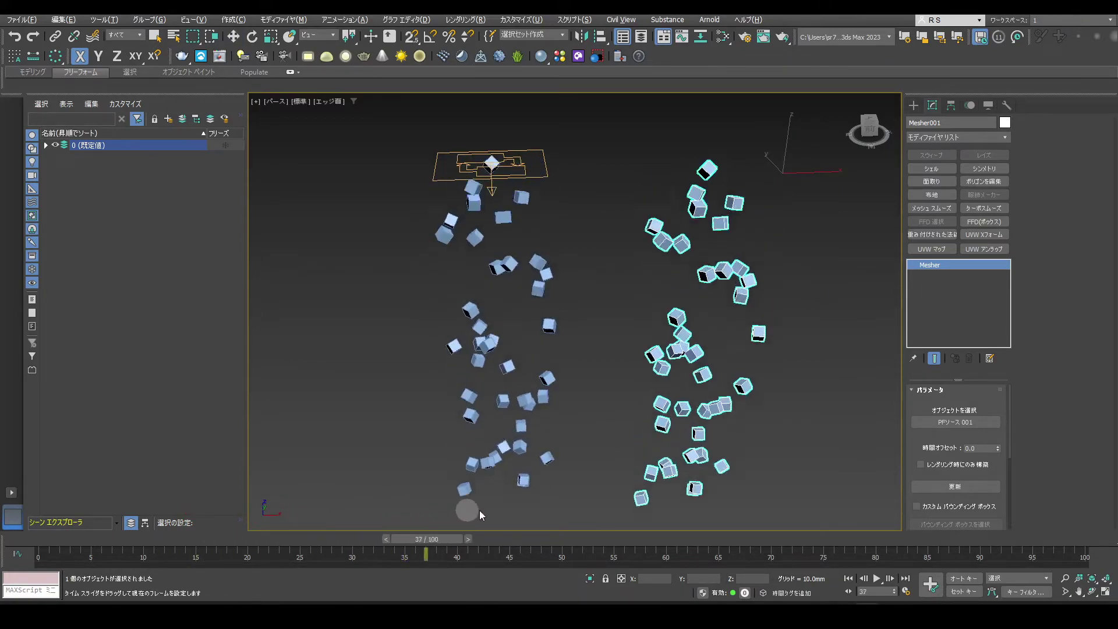
# Step: Create a Mesher of PF Source 001's cubes and add Edit Poly to it
pyautogui.click(476, 515)
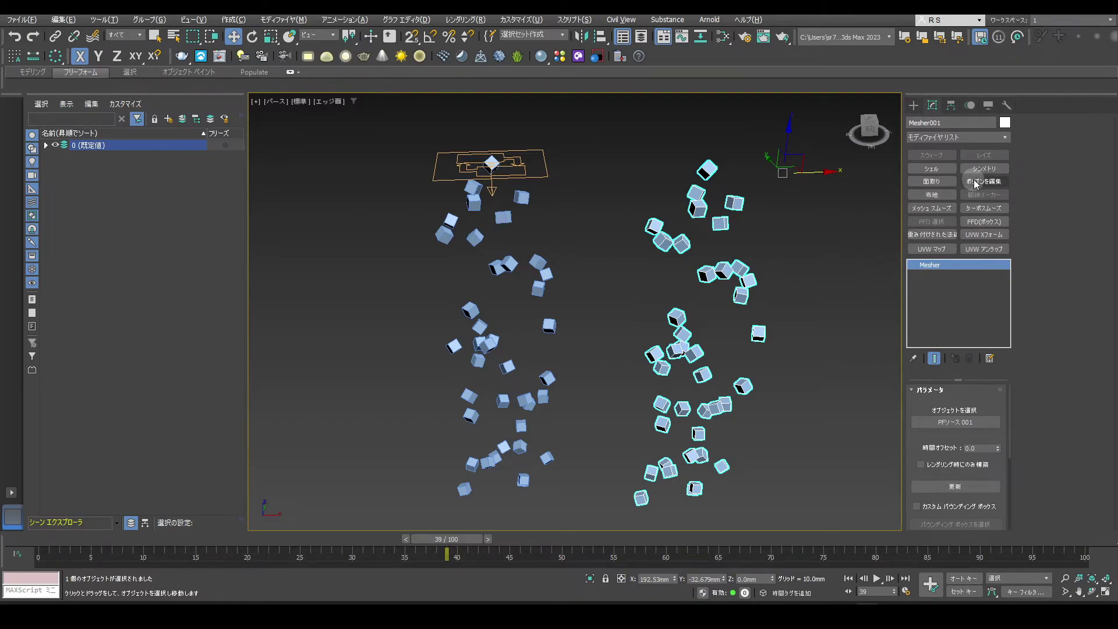
pyautogui.click(980, 184)
# Step: Select one cube's vertices in Edit Poly, return to whole-object level, and bring up the Modifier List
pyautogui.click(1028, 145)
pyautogui.click(779, 323)
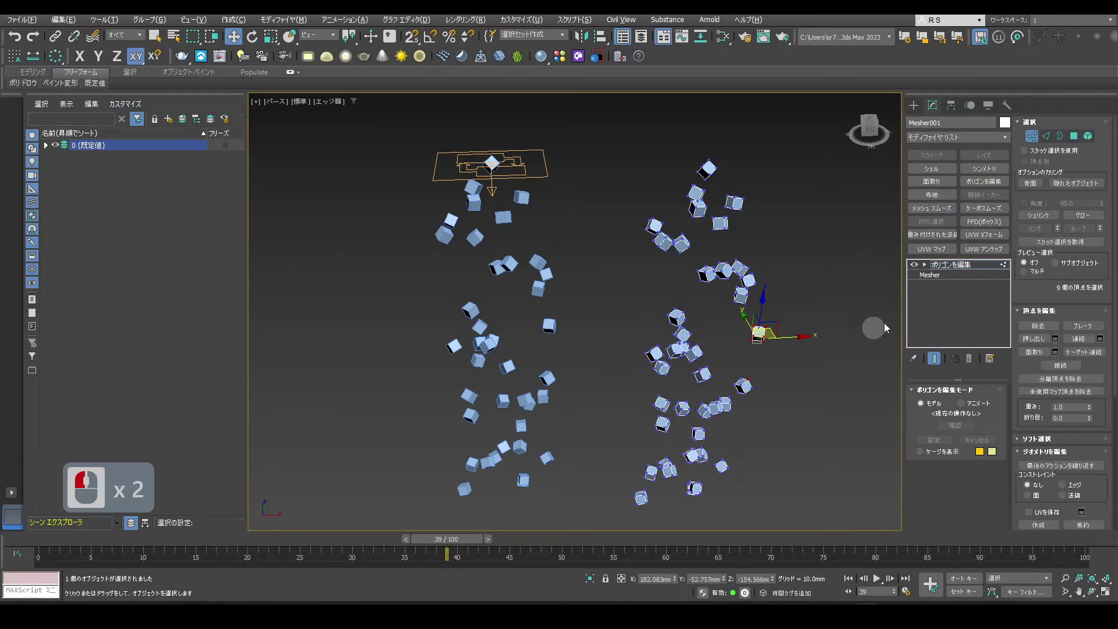
pyautogui.click(961, 271)
pyautogui.click(995, 142)
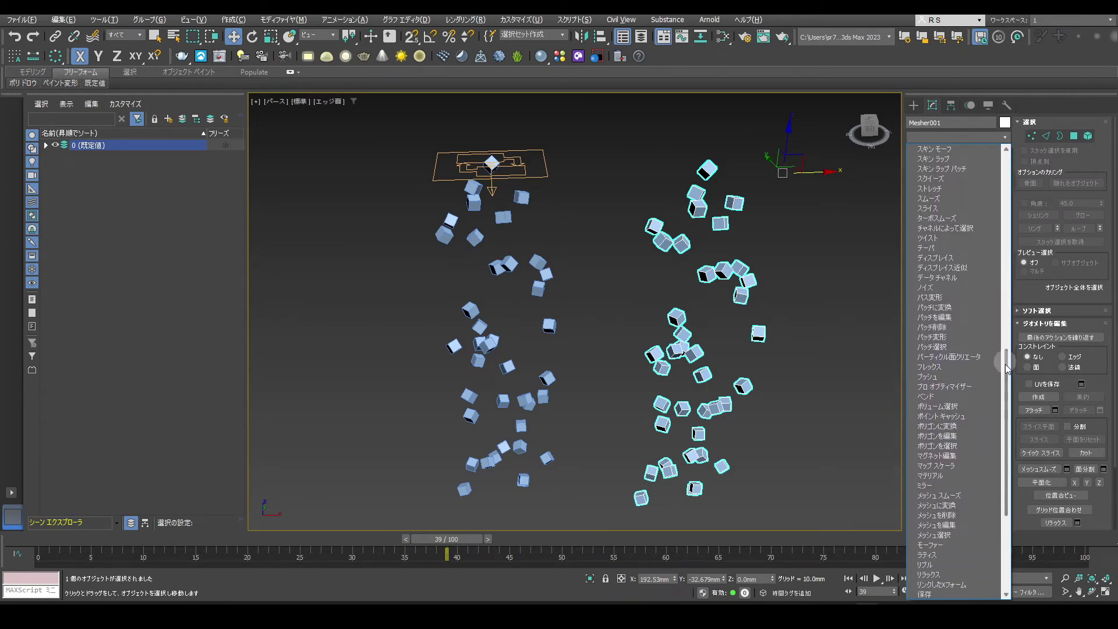
# Step: Curve Mesher001's cube column with a Bend modifier at 79.5 degrees, then reset to a new scene
pyautogui.click(1008, 383)
pyautogui.click(944, 351)
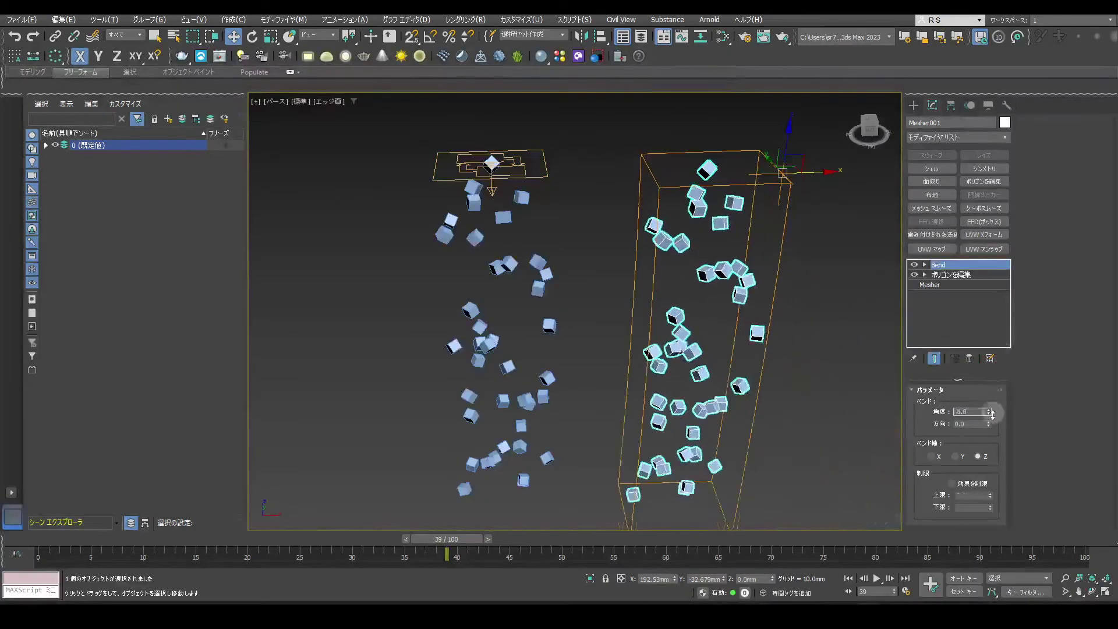
pyautogui.click(1004, 323)
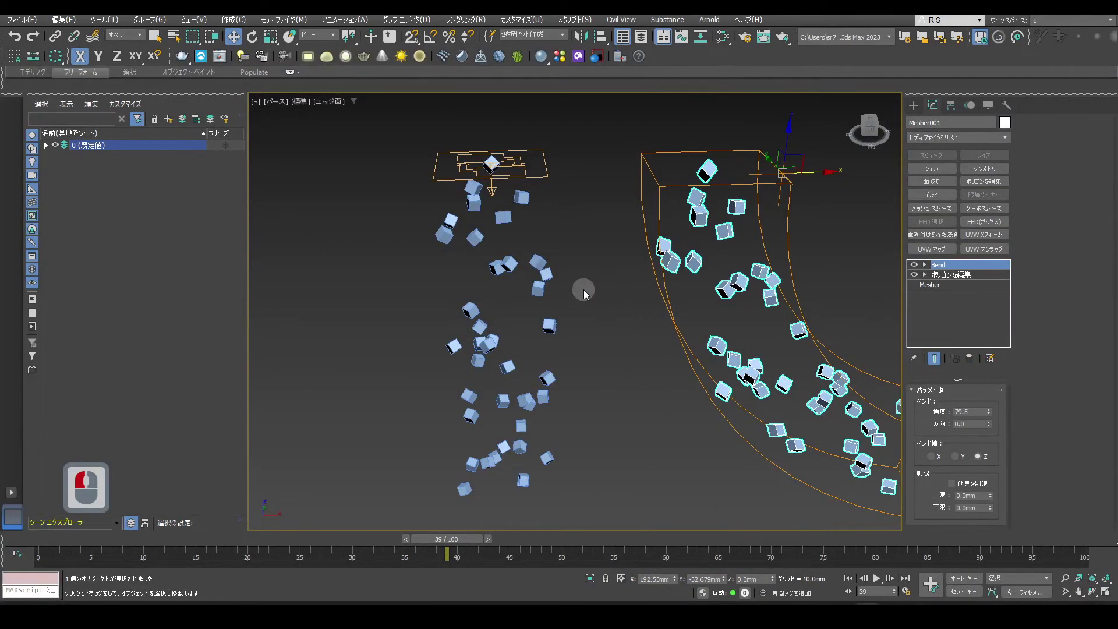
pyautogui.middleClick(543, 274)
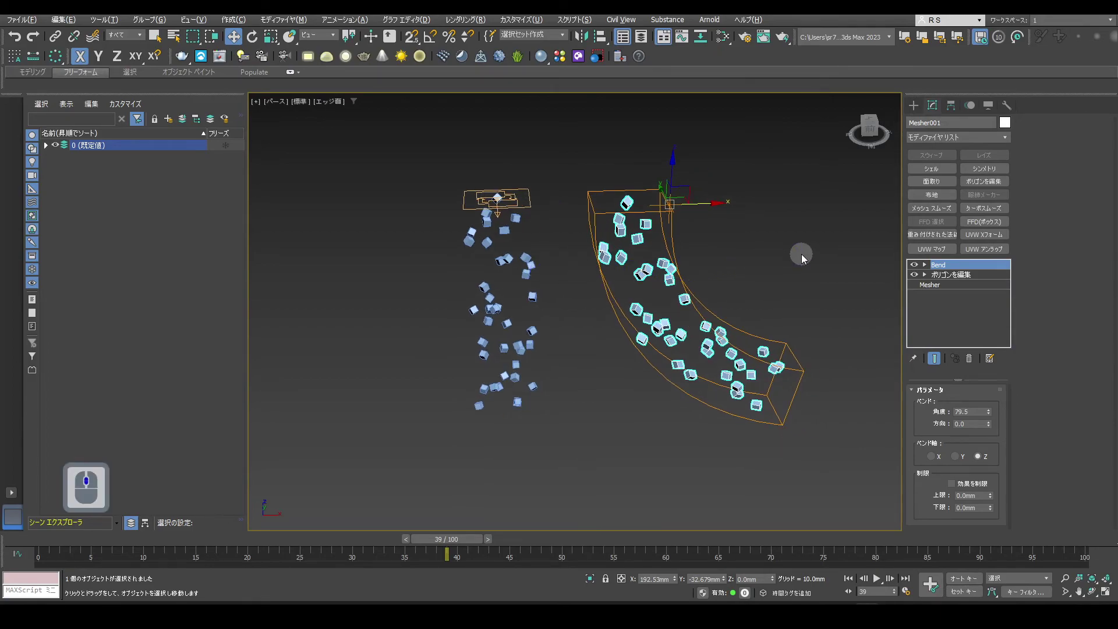
pyautogui.click(804, 258)
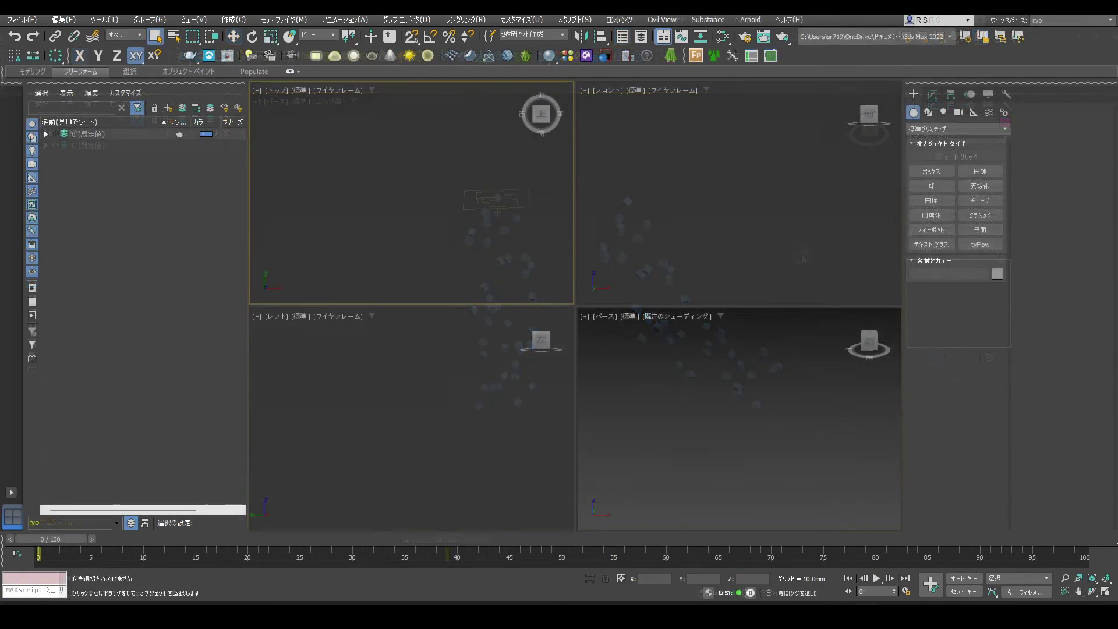